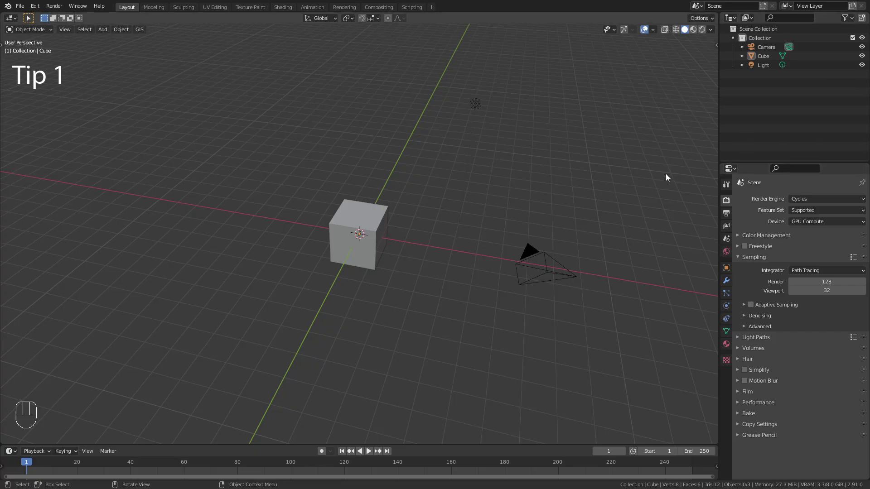
Step: Select the cube's top front edge in Edit Mode and start a Ctrl+B bevel with 24 segments and a Custom profile
left_click_drag(497, 251, 365, 222)
left_click_drag(369, 218, 426, 235)
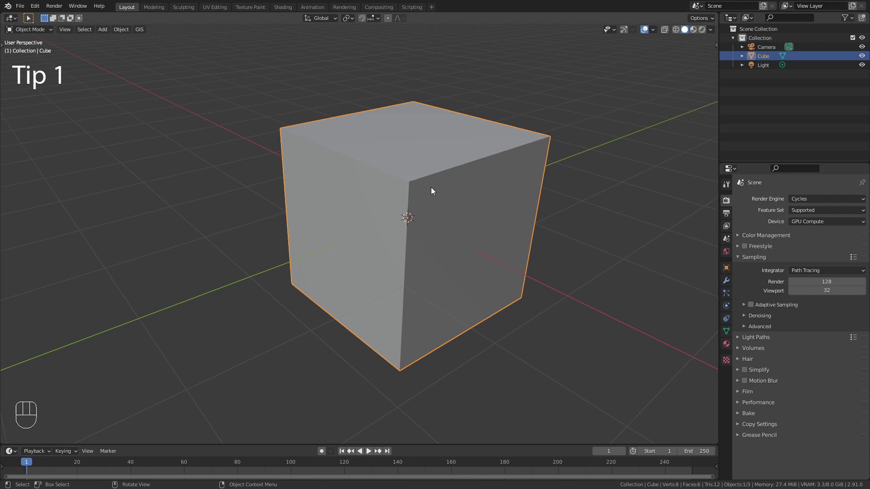
key("Tab")
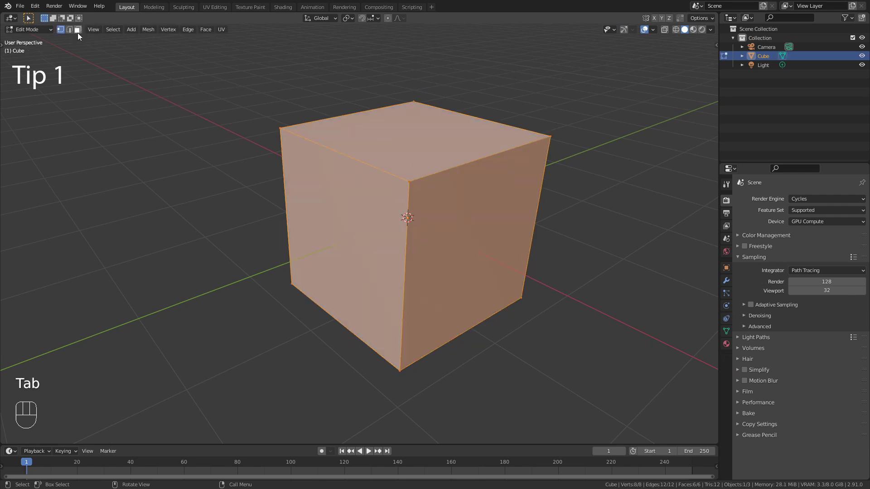
left_click(73, 33)
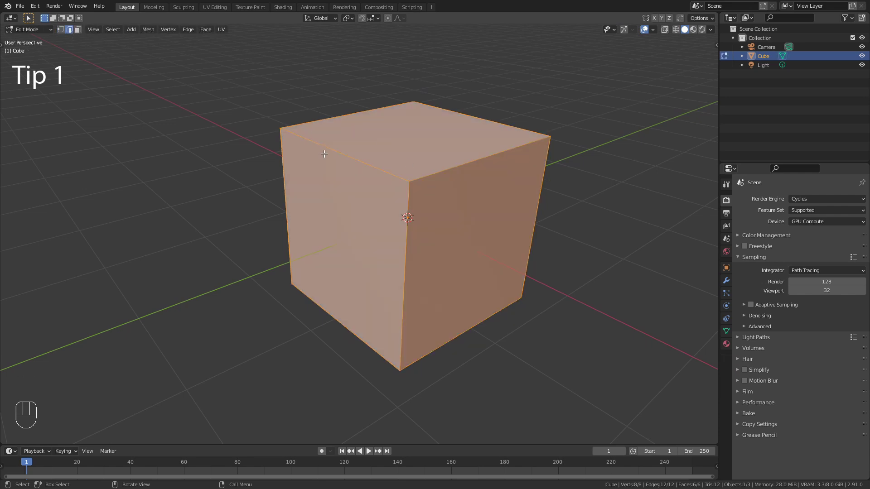
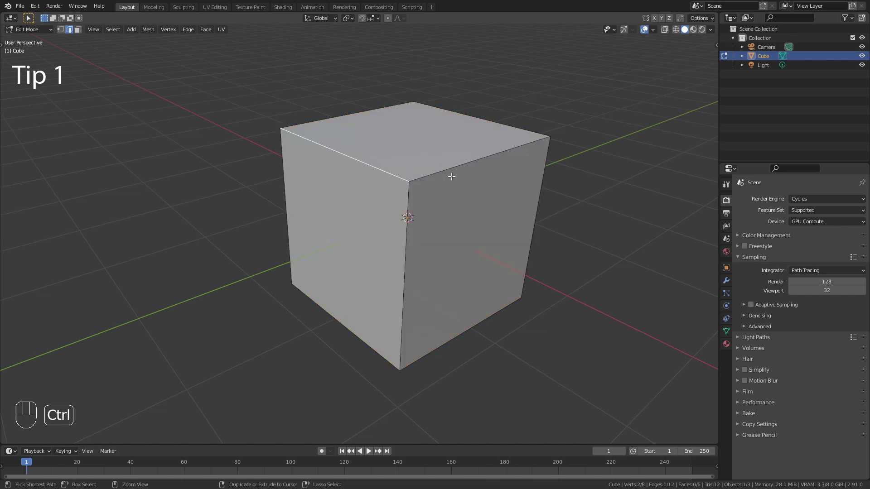
key("ctrl+b")
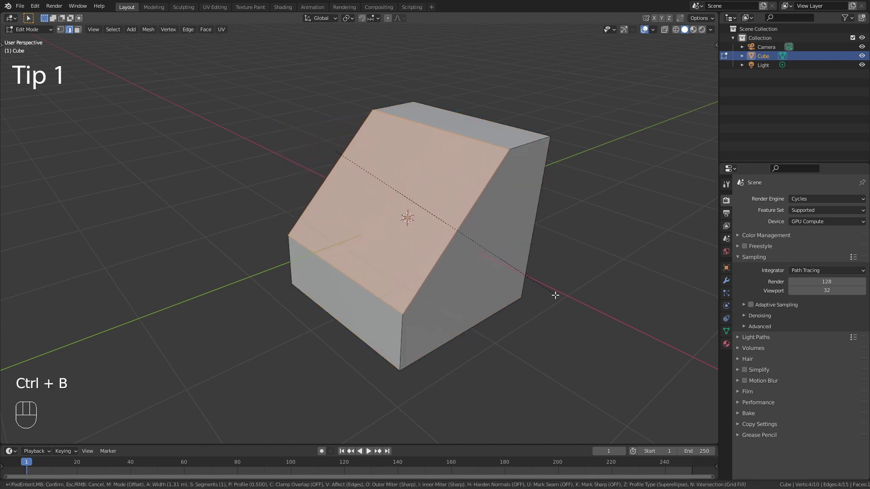
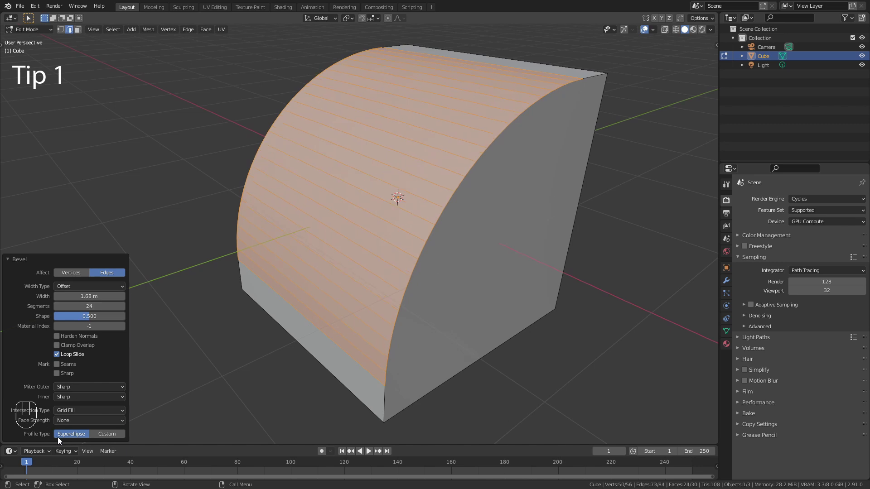
Step: Apply the Steps profile preset to make a staircase, then stretch and raise the object along Y and Z
left_click(116, 438)
left_click_drag(64, 288, 51, 330)
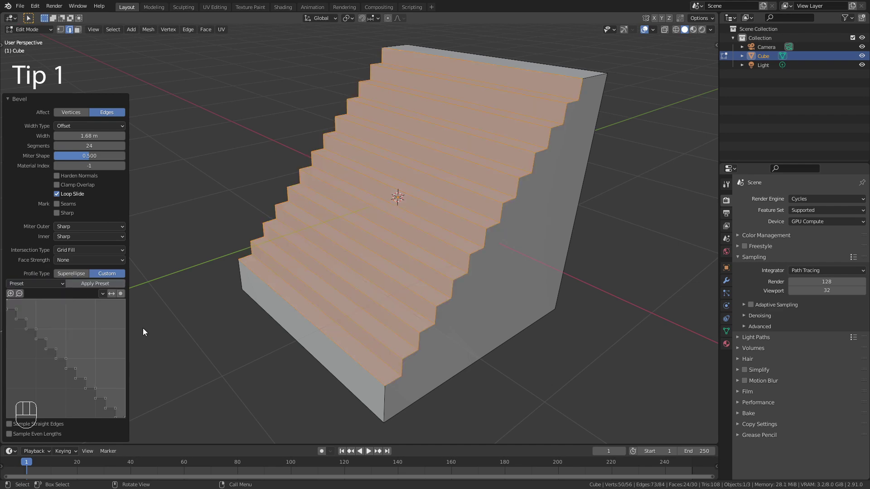
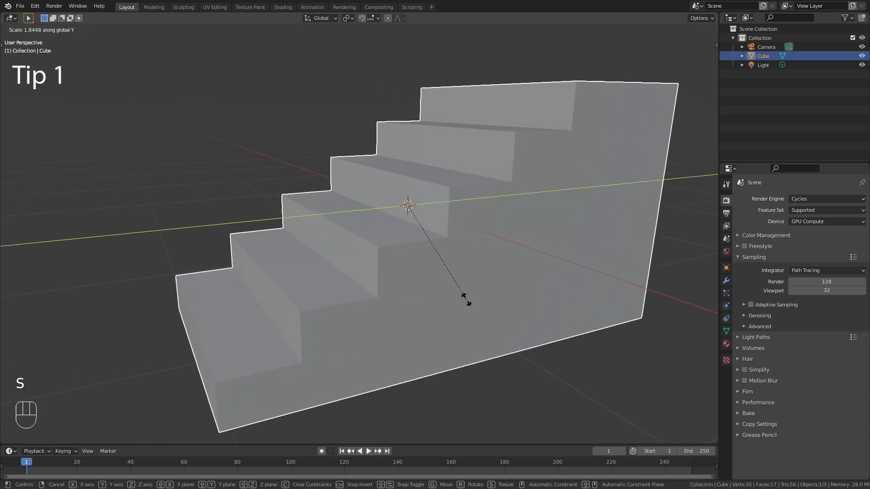
key("g")
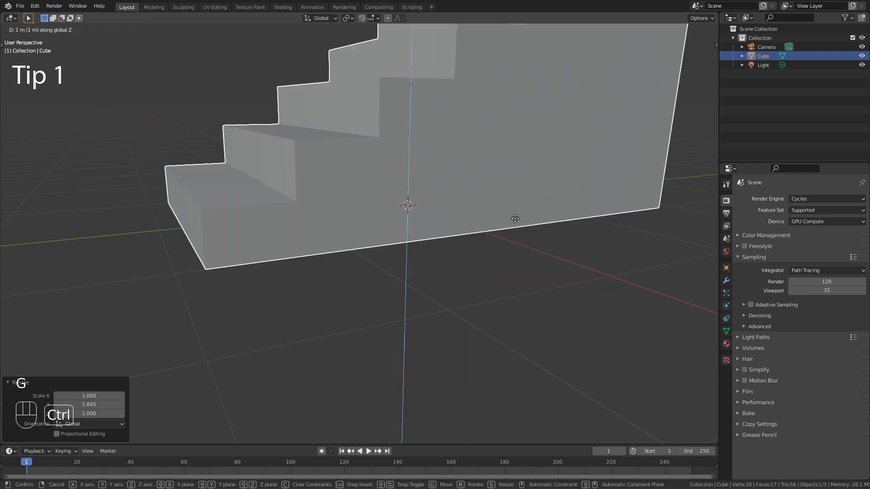
left_click_drag(520, 225, 516, 307)
Step: Give the camera a Track To constraint and start picking the Cube as its target
middle_click(525, 304)
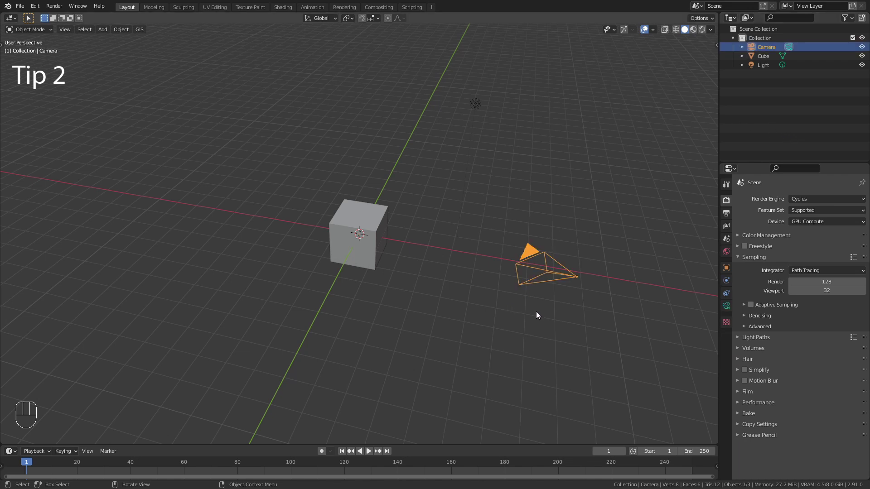
left_click(728, 296)
left_click_drag(777, 204, 783, 265)
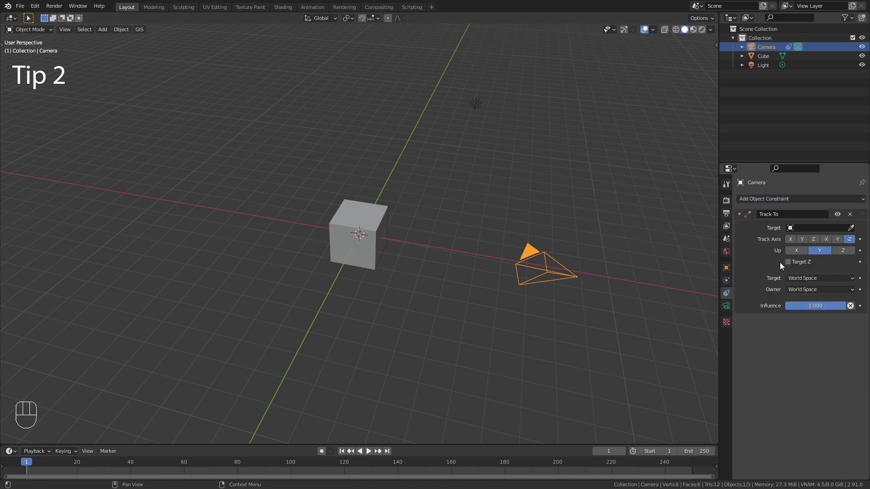
left_click(856, 231)
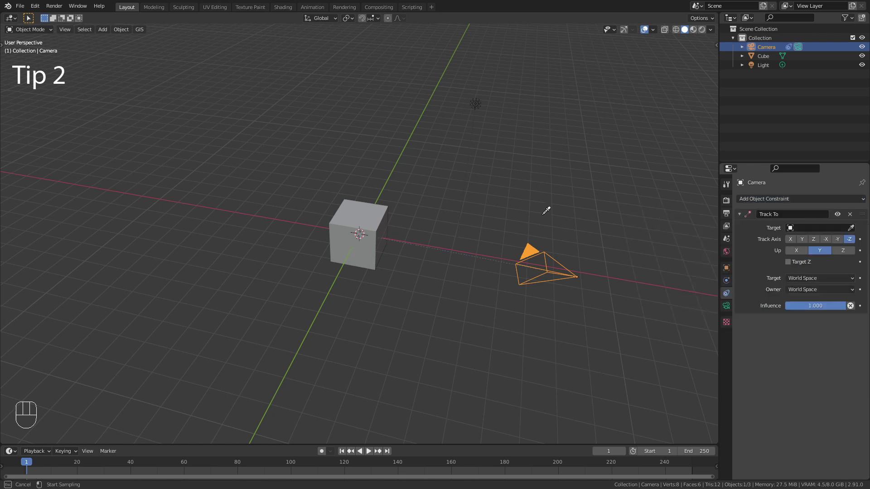
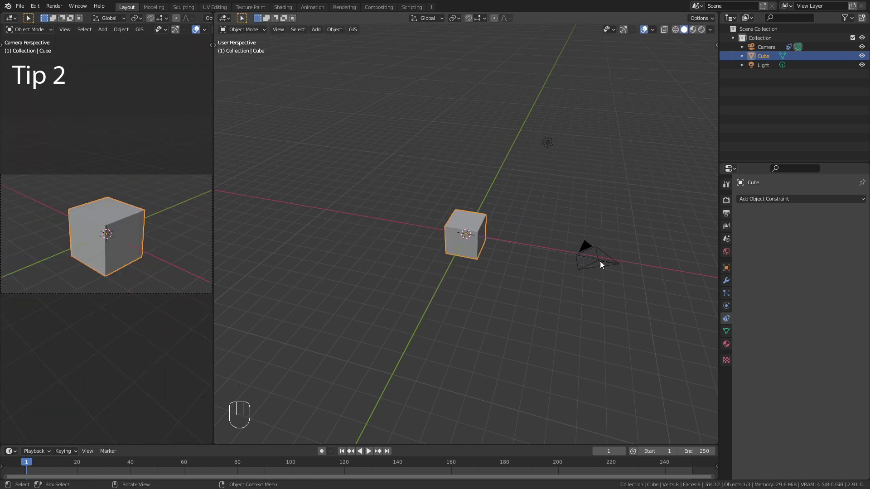
Step: Reposition the camera, make the light a Spot lamp and add a Track To constraint targeting the Cube
key("g")
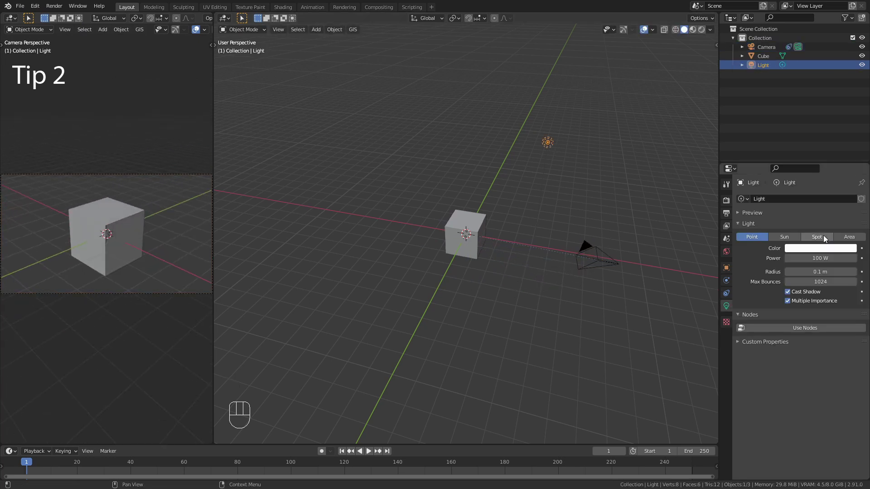
left_click(826, 238)
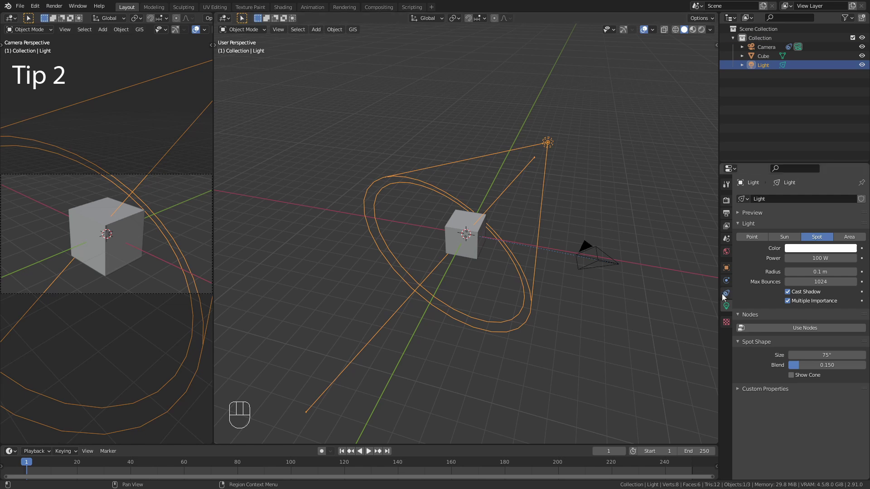
left_click_drag(802, 204, 781, 266)
left_click(858, 229)
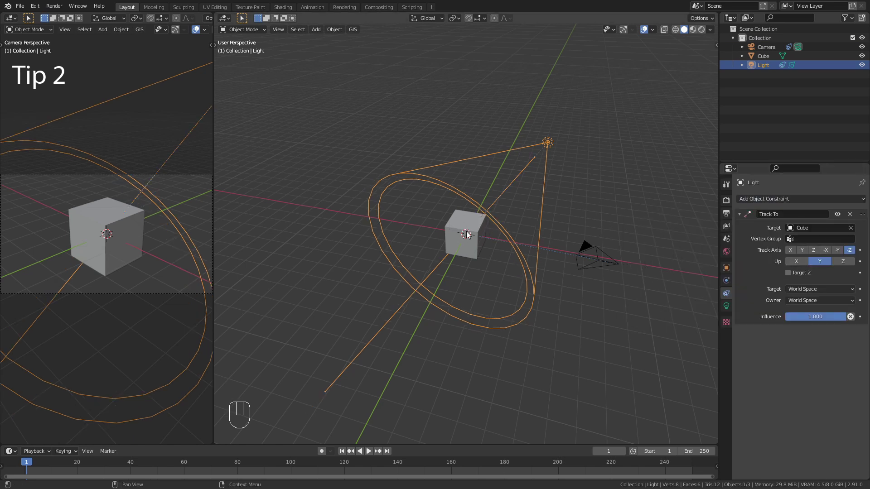
Step: Browse the Object menu in the Tip 3 scene before loading the Tip 4 rigid-body file
key("g")
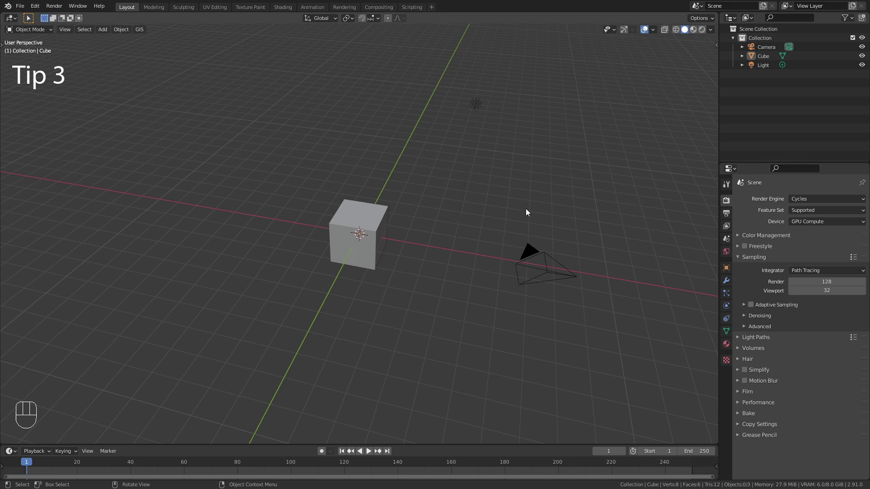
left_click_drag(123, 34, 196, 218)
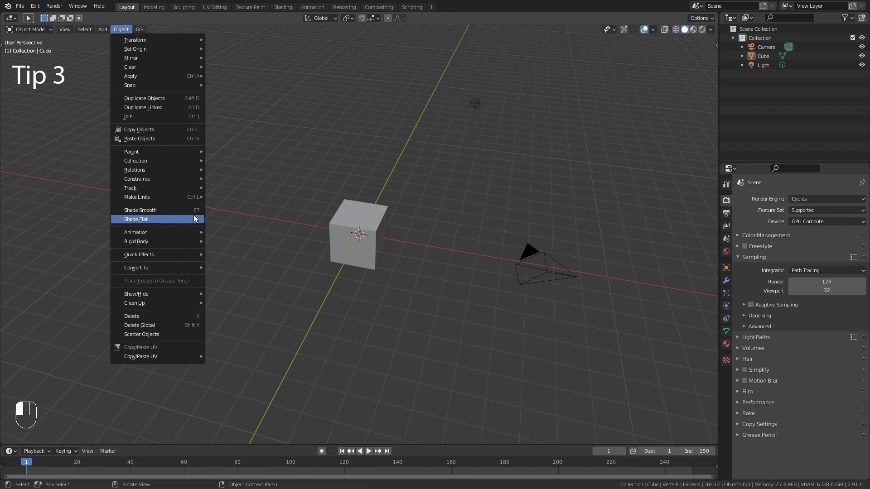
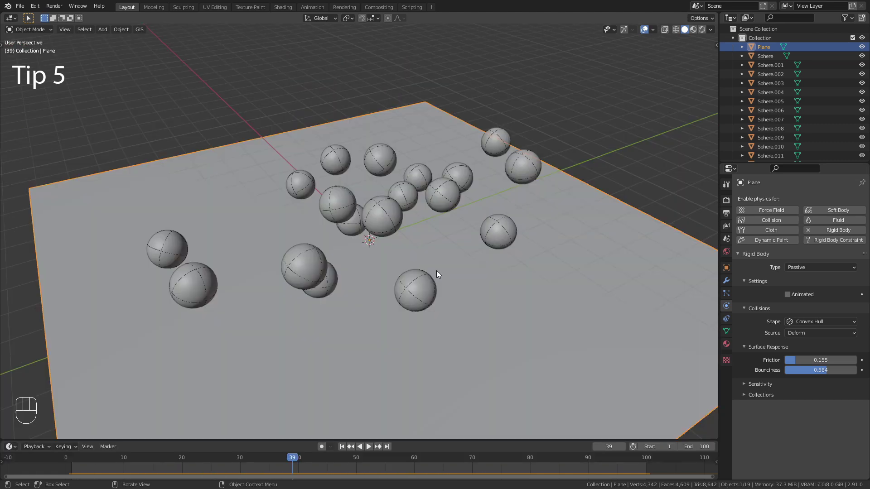
Step: Look over the spheres on the plane, then start a fresh empty General scene
left_click_drag(715, 31, 524, 121)
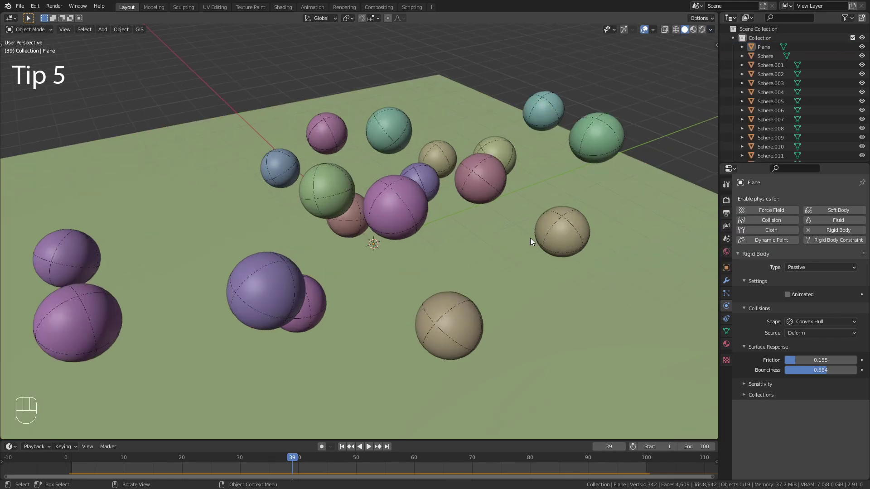
middle_click(537, 235)
left_click_drag(453, 278, 427, 295)
Step: Add a Bezier curve via Shift+A and delete its default points ready to draw the goblet profile
key("t")
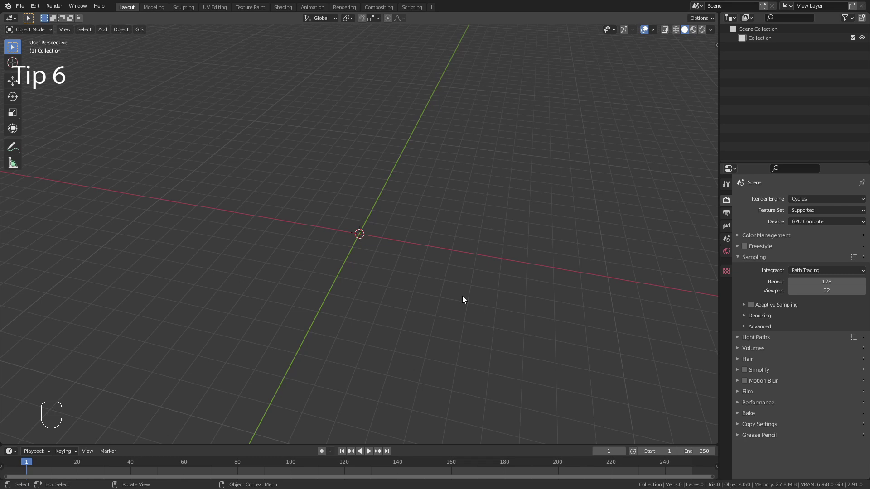
key("shift+a")
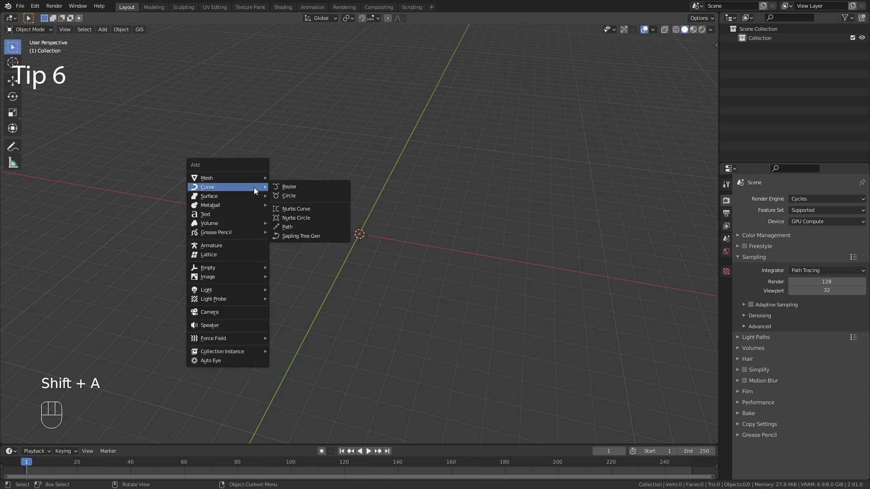
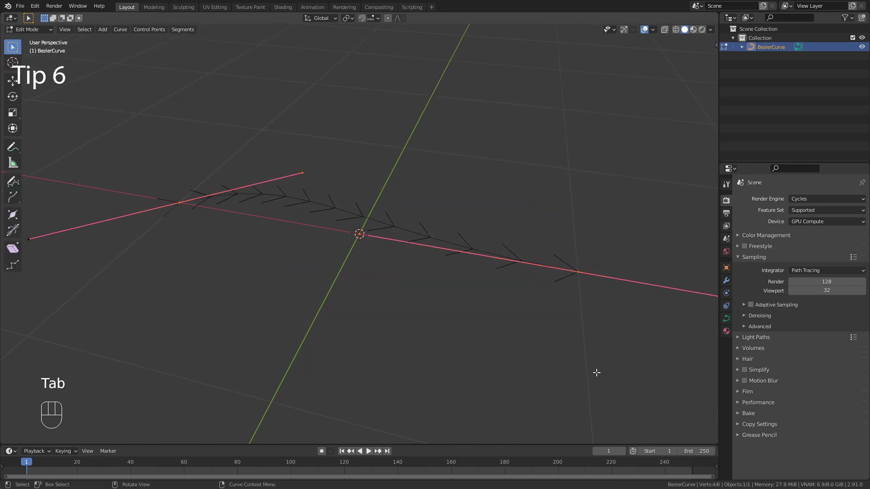
key("Delete")
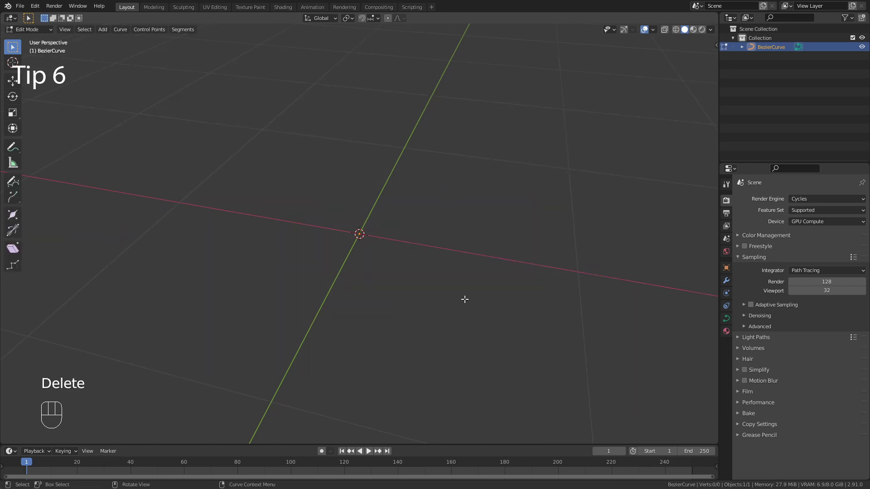
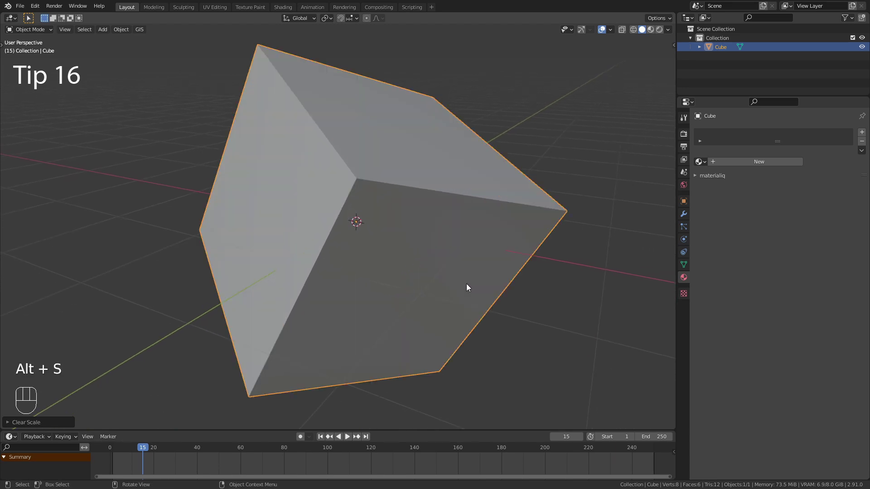
key("alt+r")
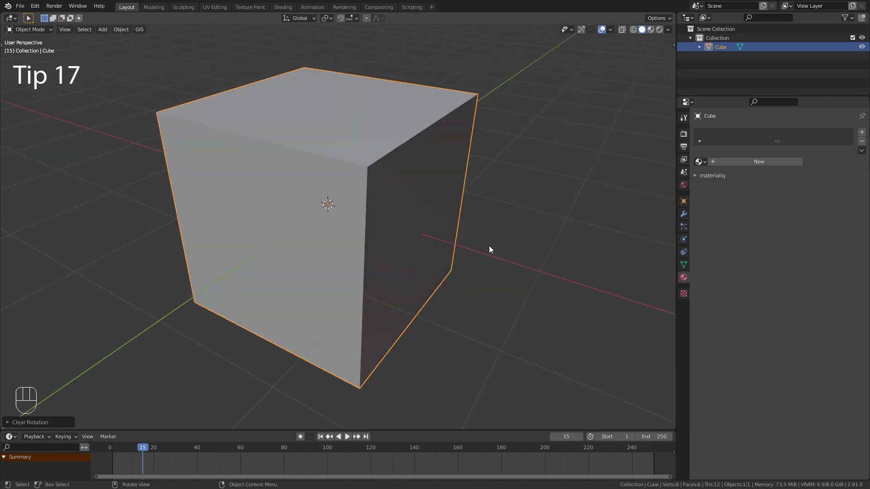
right_click(626, 60)
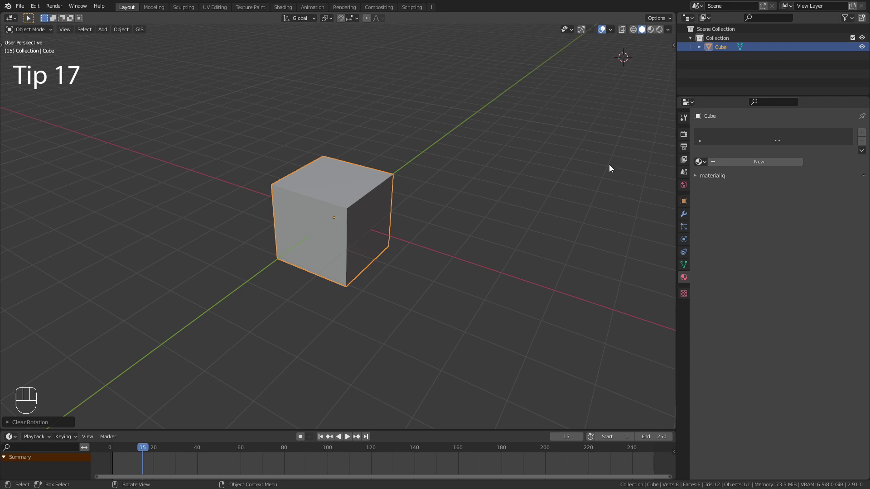
key("shift+c")
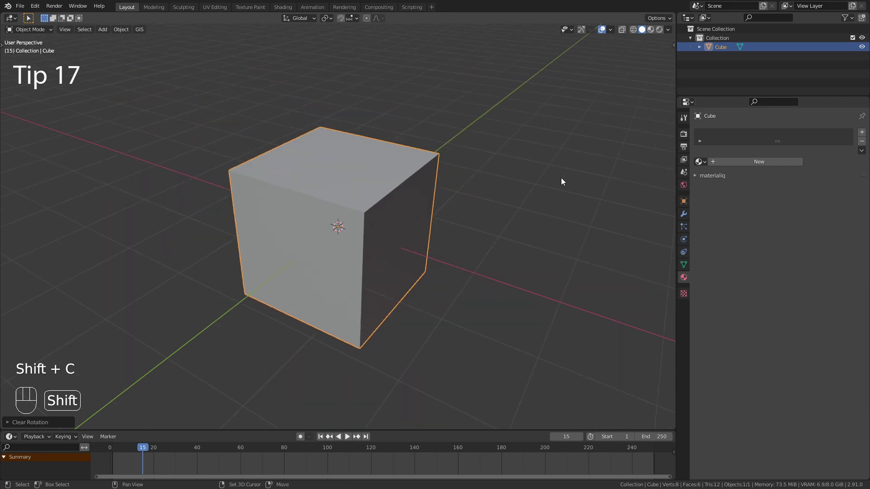
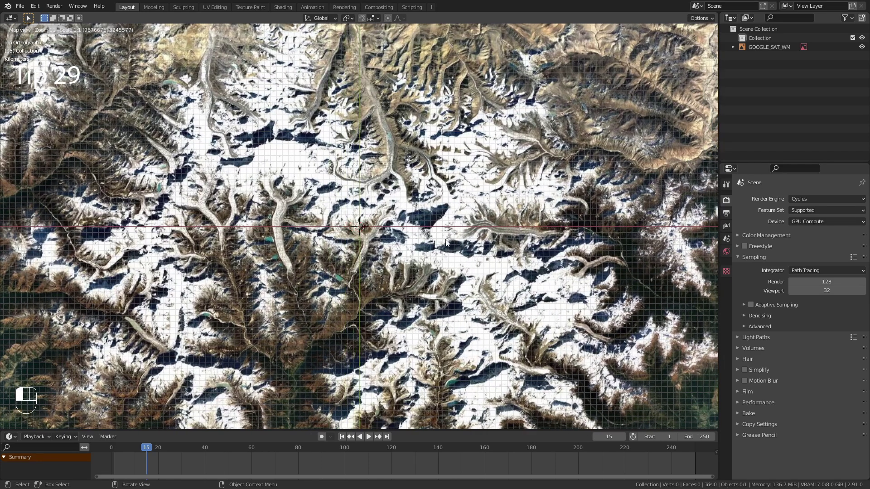
Step: Export the Everest basemap as a textured mesh plane with BlenderGIS and request SRTM elevation data
left_click(522, 263)
left_click_drag(561, 276, 584, 283)
left_click(606, 288)
middle_click(490, 251)
left_click_drag(491, 251, 424, 241)
middle_click(424, 242)
left_click_drag(407, 240, 388, 242)
left_click_drag(387, 243, 412, 236)
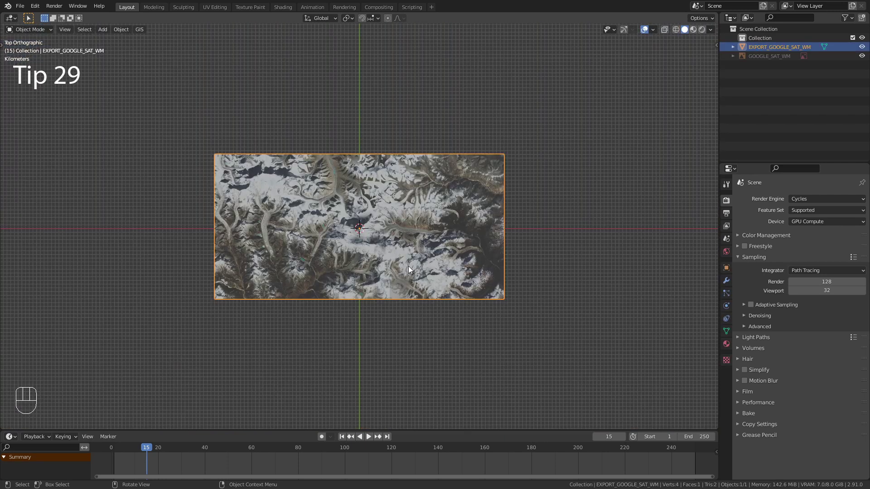
Step: Orbit and zoom around the raised 3D mountain terrain to inspect it
left_click_drag(412, 269, 434, 223)
left_click_drag(383, 255, 397, 225)
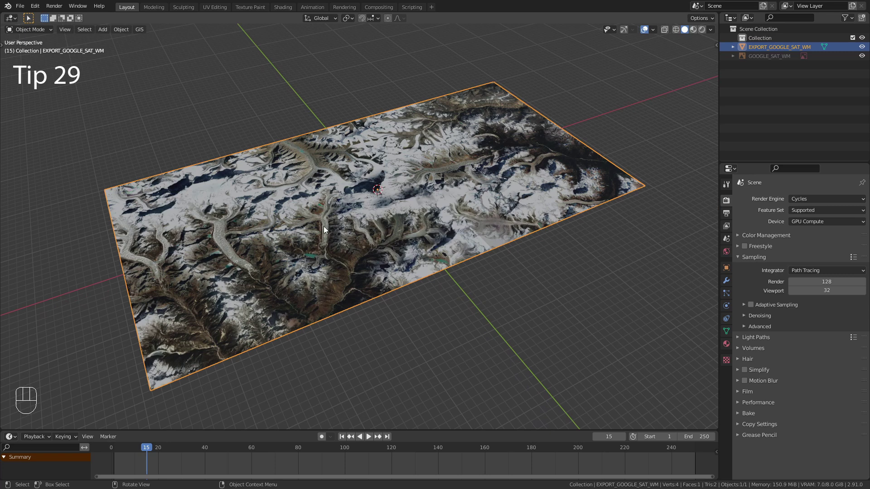
left_click_drag(145, 31, 477, 198)
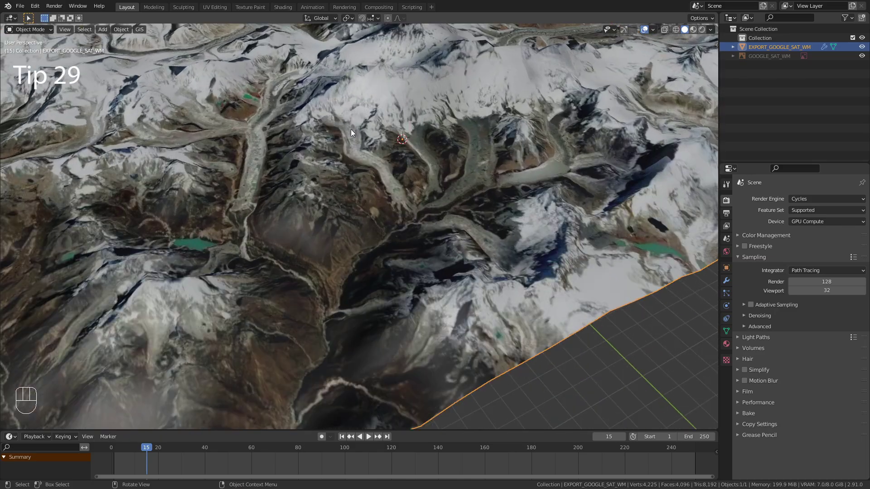
left_click_drag(355, 140, 416, 251)
left_click_drag(414, 234, 619, 219)
left_click_drag(623, 218, 663, 217)
left_click_drag(668, 217, 690, 213)
left_click_drag(699, 212, 713, 208)
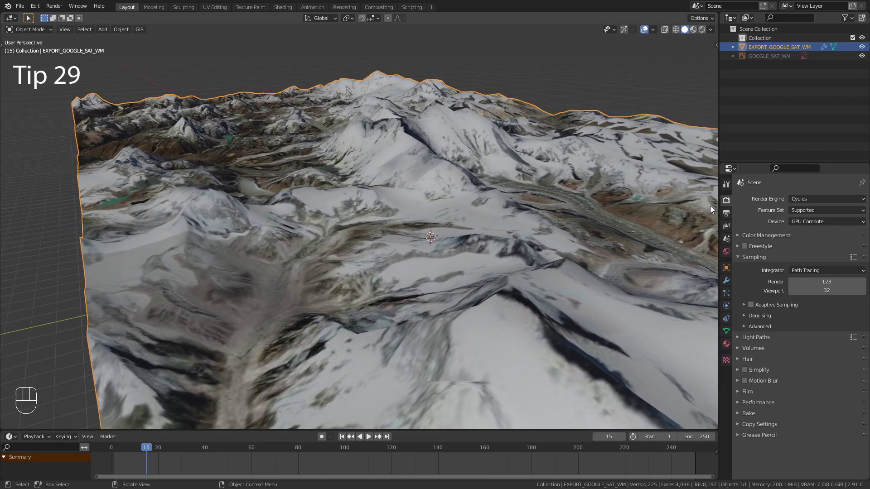
Step: Take a last orbit of the terrain, then bring up the Tip 31 scene with a lone cube
left_click_drag(27, 8, 79, 87)
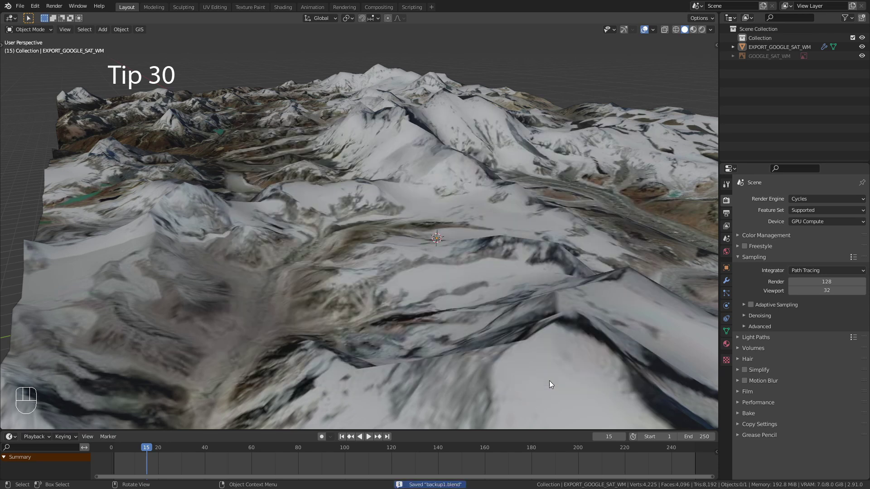
key("n")
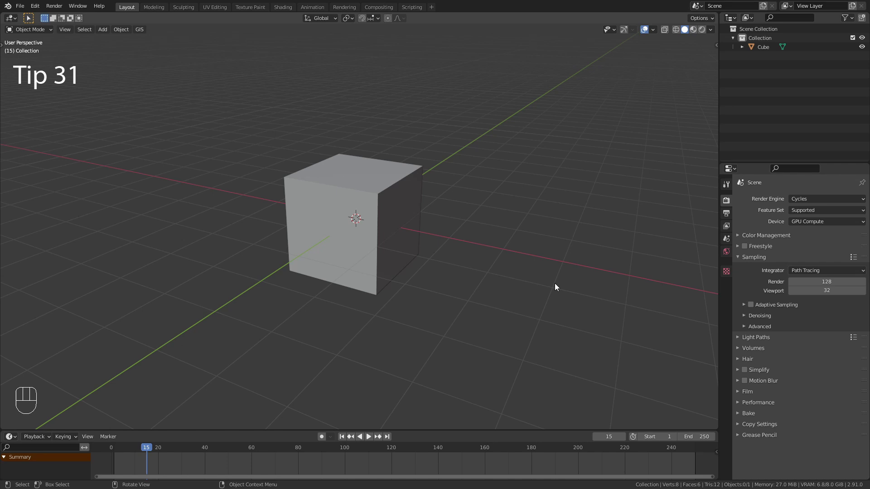
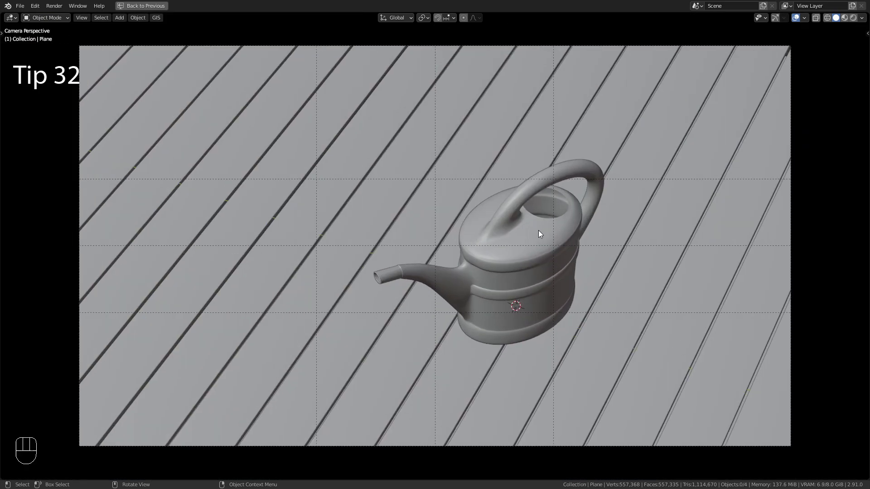
Step: Isolate the watering can in local view, orbit it, then return to the full camera view
left_click(526, 238)
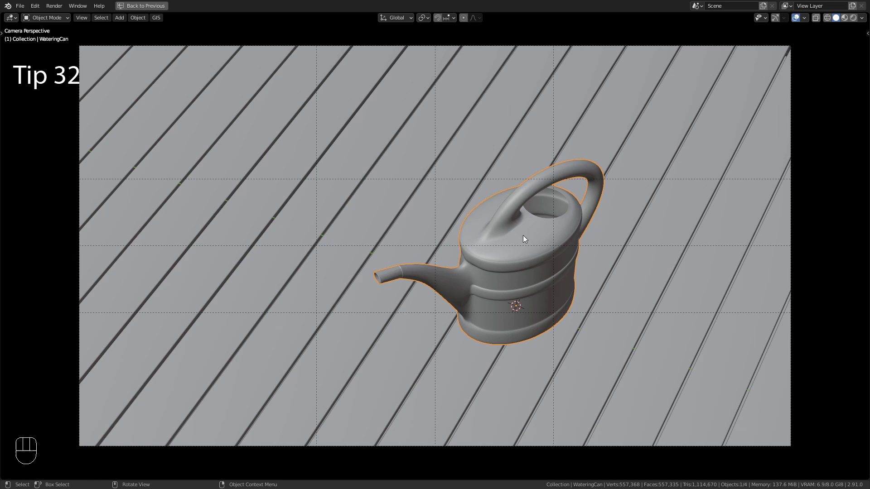
key("KP_Divide")
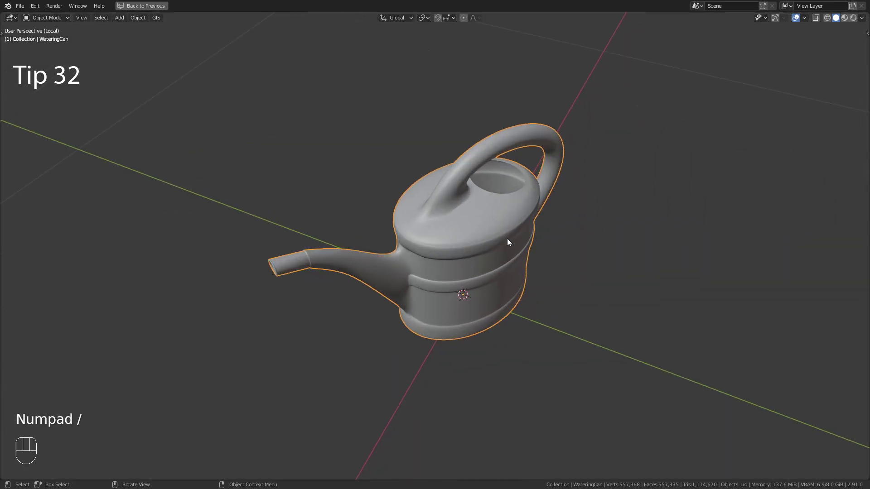
left_click_drag(512, 226, 471, 241)
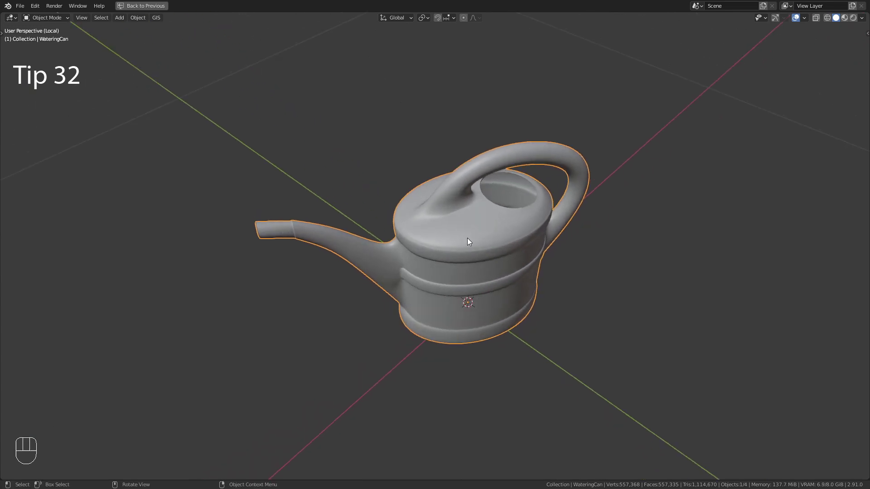
key("KP_Divide")
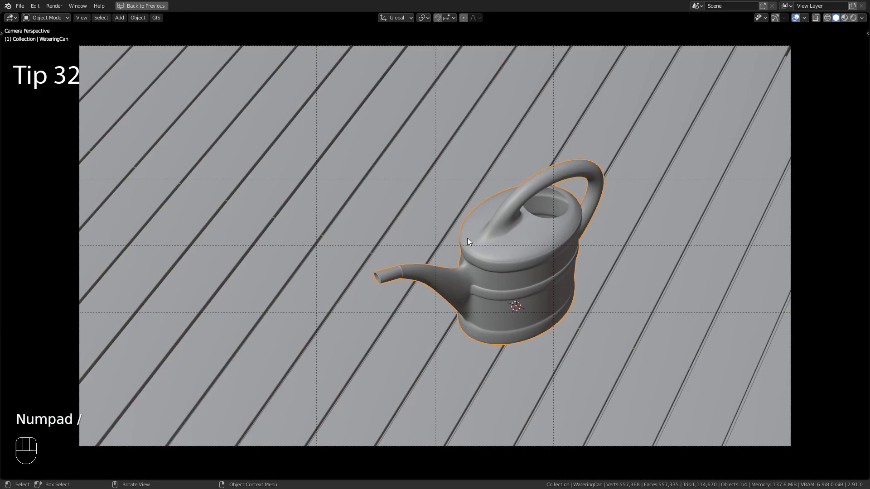
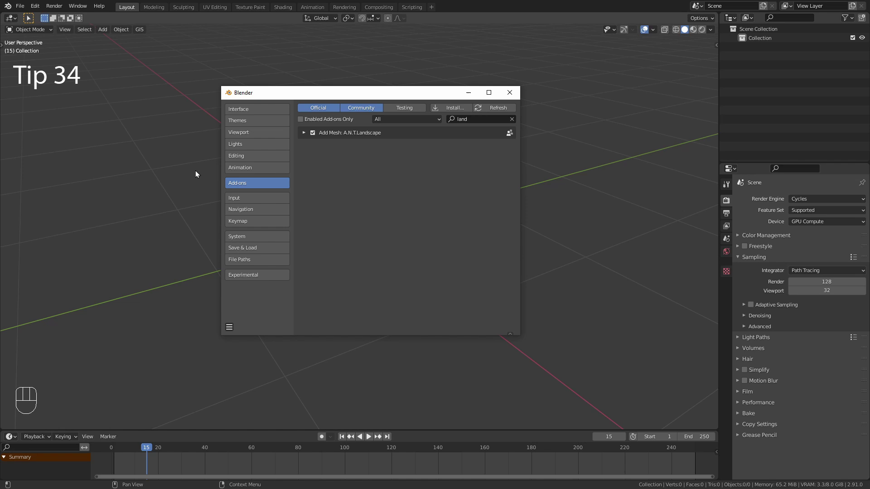
Step: Add an A.N.T. Landscape mesh, raise its subdivisions and set Noise Type to Marble for rugged terrain
left_click(161, 146)
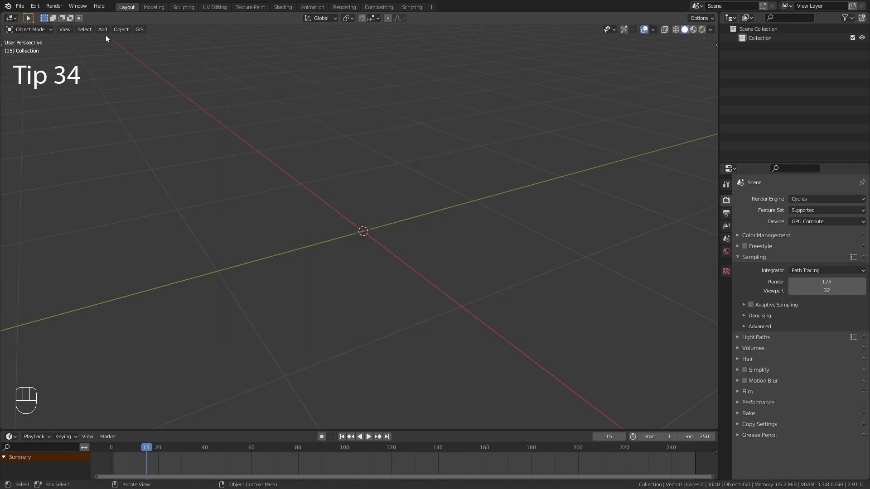
left_click_drag(105, 32, 229, 273)
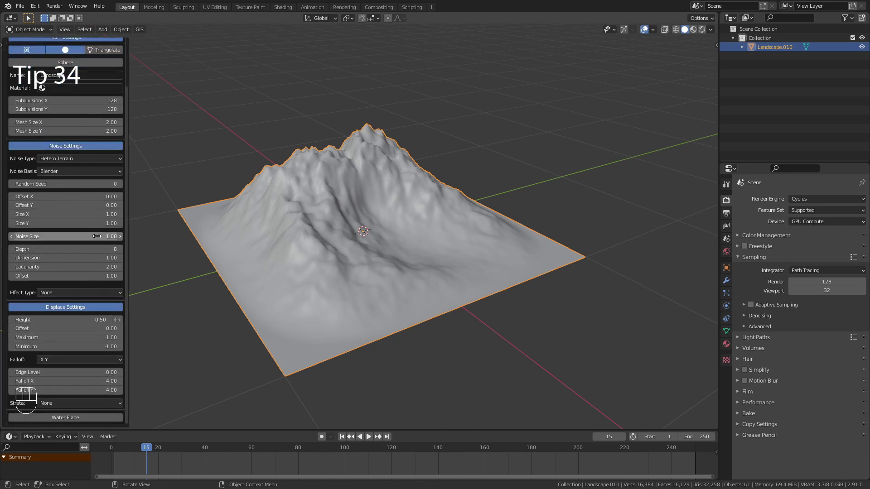
left_click_drag(78, 58, 314, 249)
left_click(324, 250)
middle_click(345, 246)
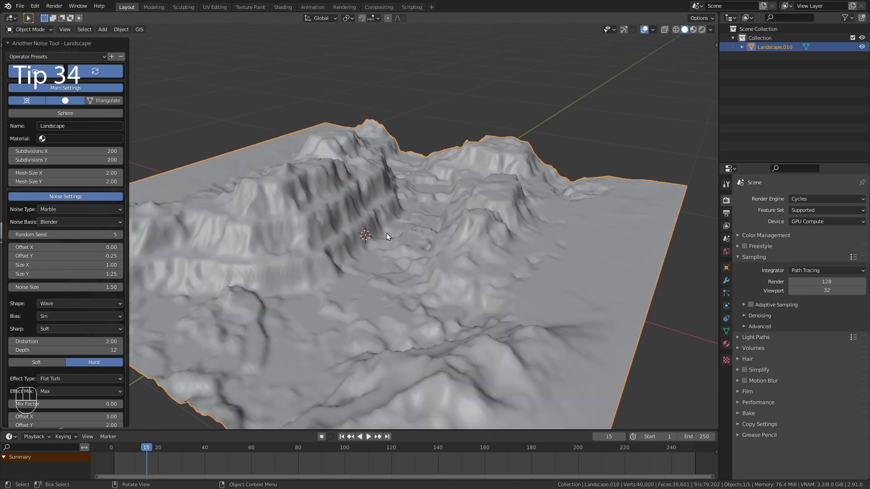
left_click_drag(25, 58, 36, 208)
left_click_drag(53, 58, 35, 291)
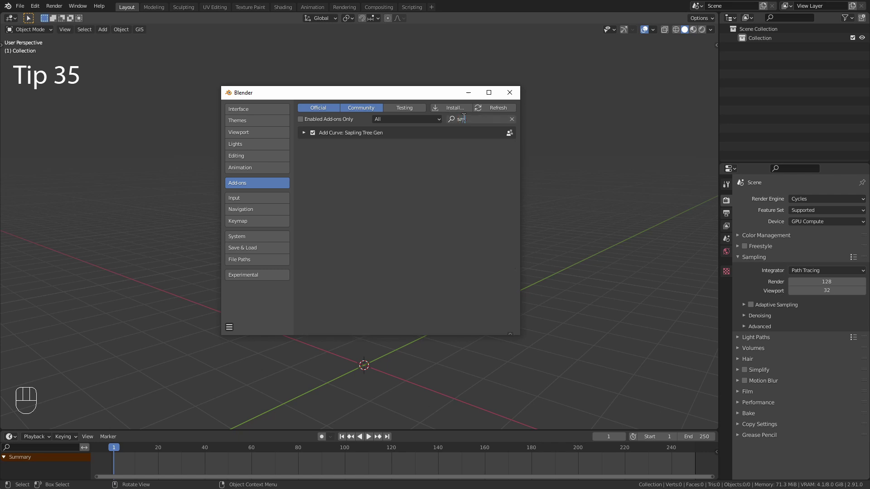
Step: Add a Sapling tree to the scene via the F3 search 'Sapling: Add Tree'
left_click(115, 106)
left_click_drag(103, 35, 208, 99)
middle_click(357, 195)
type("Sapling: Add Tree")
left_click(54, 424)
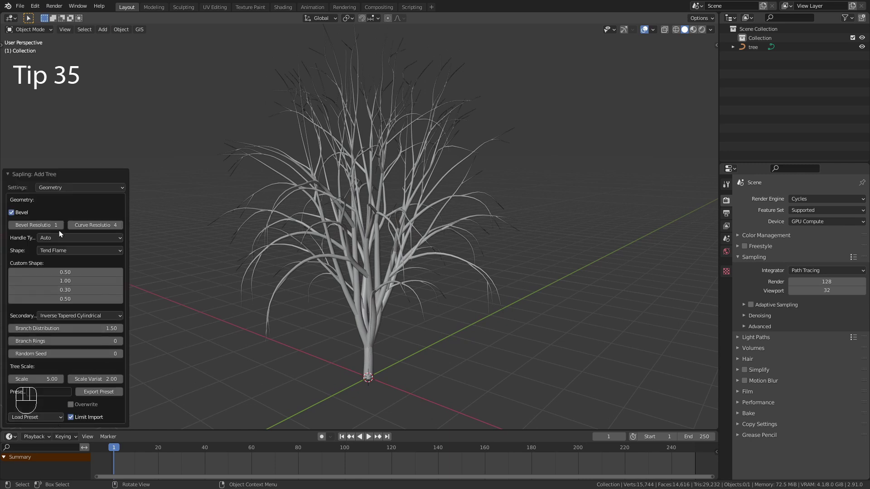
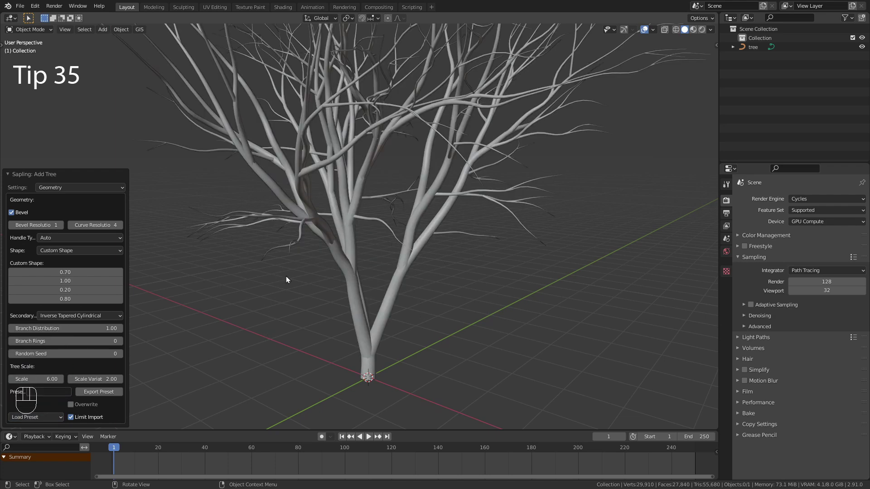
Step: Frame the whole tree and switch its settings to the Animation category for an armature
left_click_drag(354, 223, 358, 273)
left_click_drag(100, 191, 73, 262)
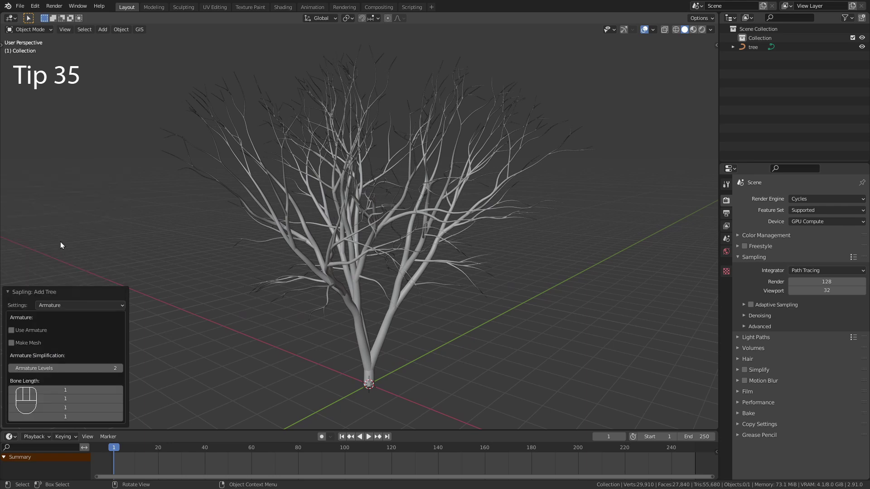
left_click(72, 304)
left_click_drag(72, 306, 55, 365)
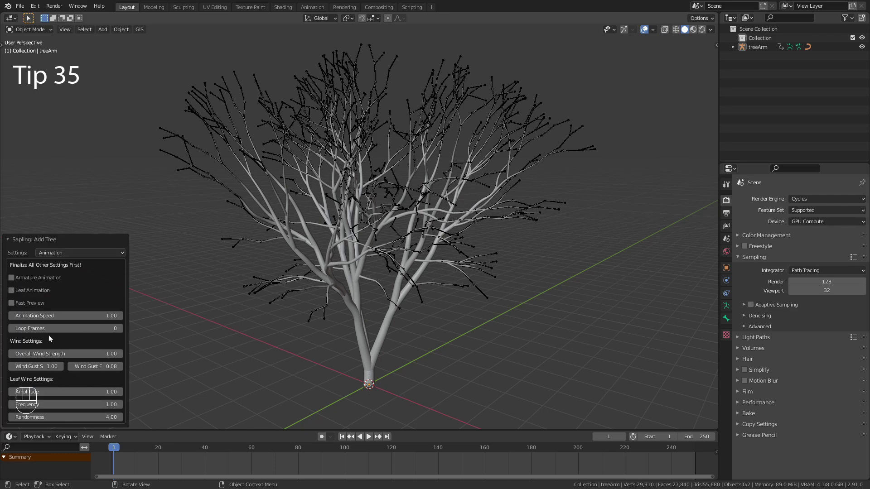
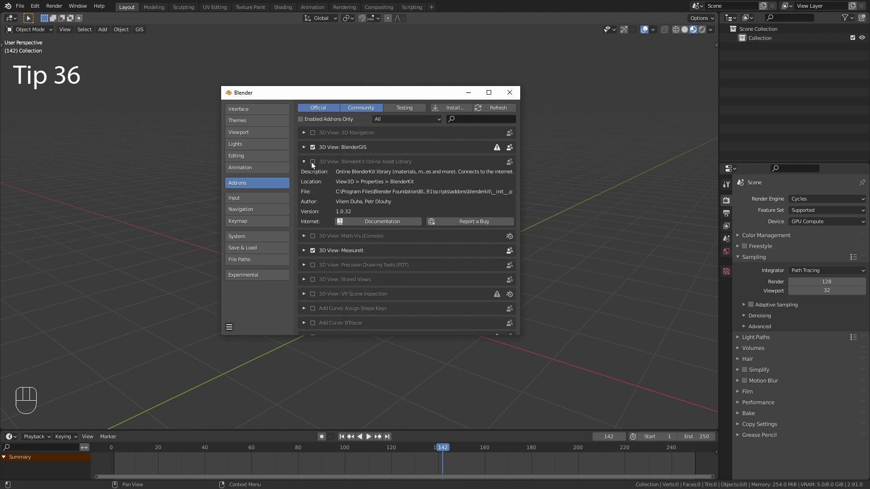
Step: Enable BlenderKit, search models for a car and place the McLaren 720S in the scene
left_click(148, 168)
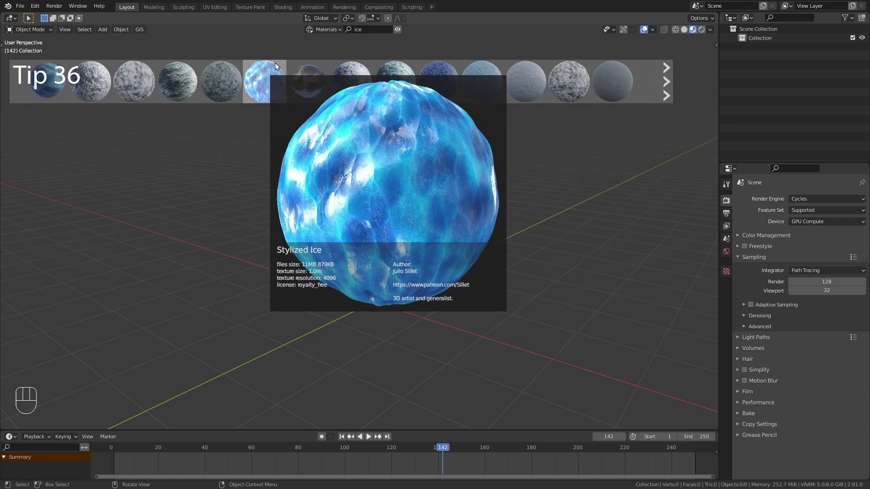
left_click_drag(325, 35, 332, 45)
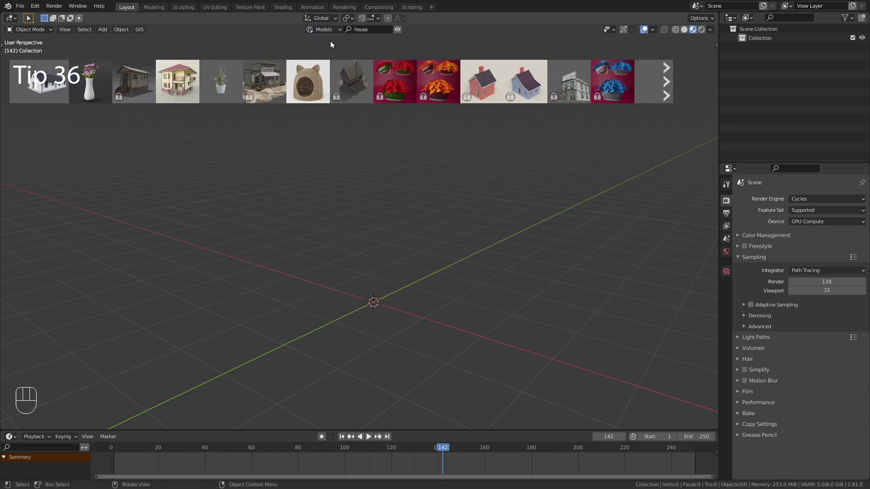
left_click_drag(375, 33, 397, 35)
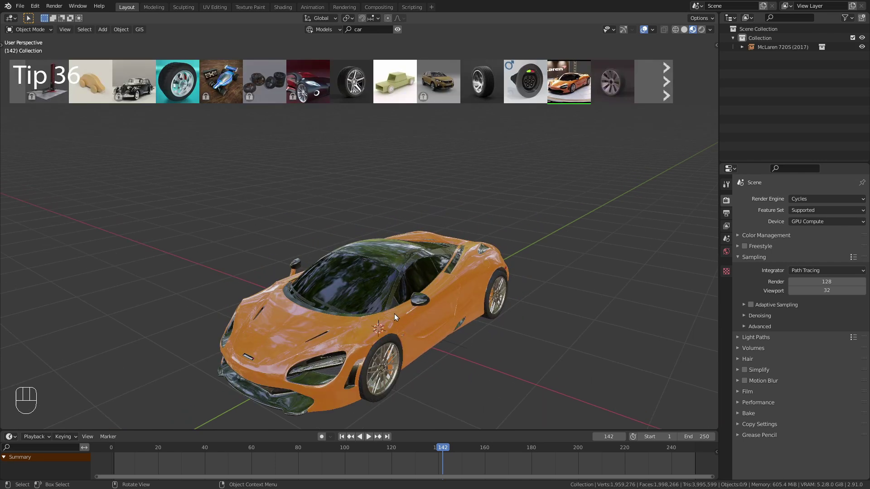
left_click_drag(391, 320, 395, 316)
left_click_drag(387, 309, 399, 278)
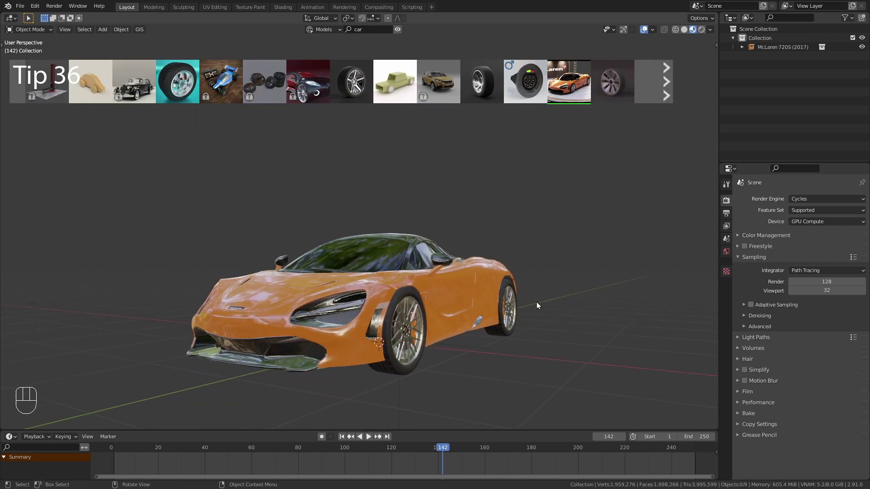
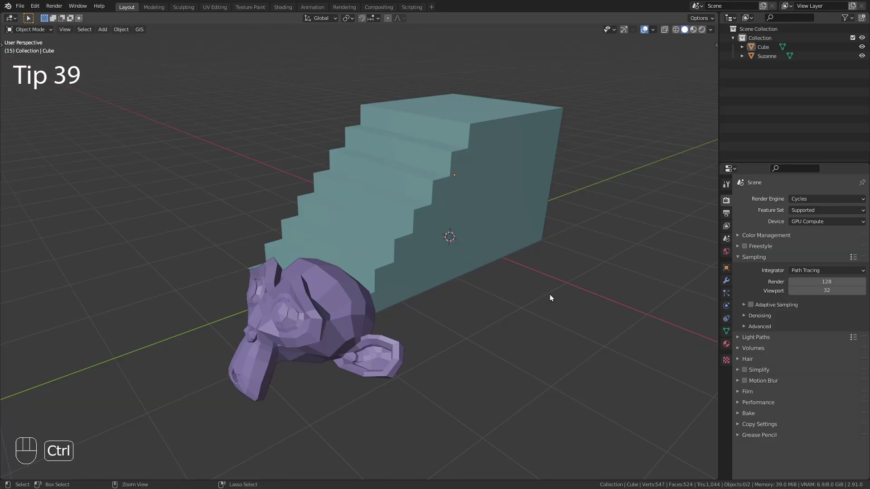
Step: In quad view, grab Suzanne and set her on top of the stepped block, then leave quad view
key("ctrl+alt+q")
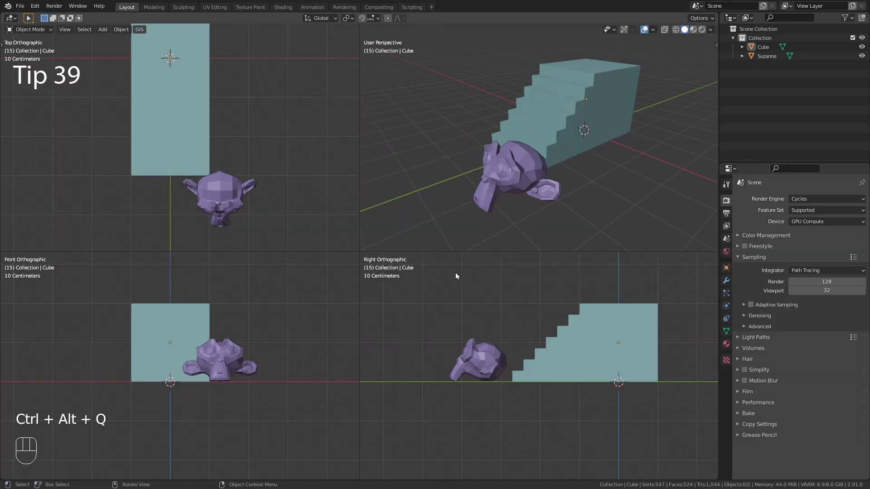
key("g")
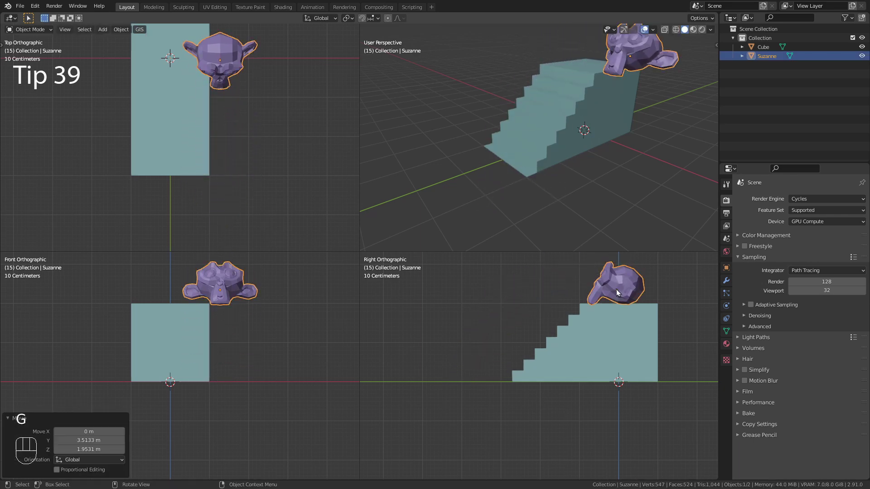
left_click(232, 291)
key("g")
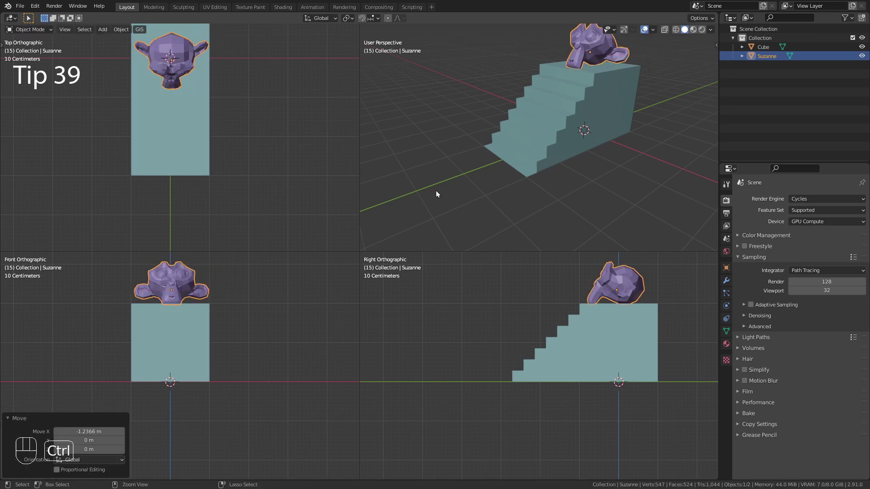
key("ctrl+alt+q")
left_click_drag(447, 169, 402, 257)
Step: Select all 85 star-pattern Cube objects and batch-rename 'Cube' to 'Star' with Ctrl+F2
middle_click(402, 252)
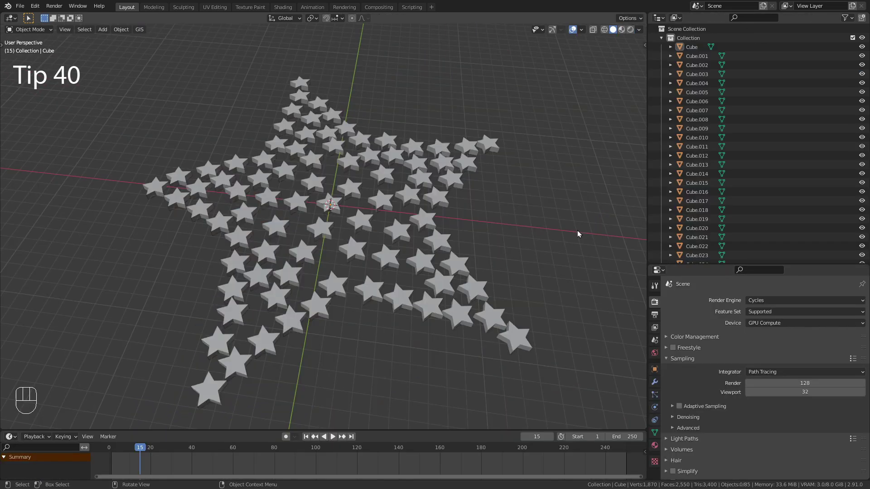
left_click_drag(118, 62, 586, 413)
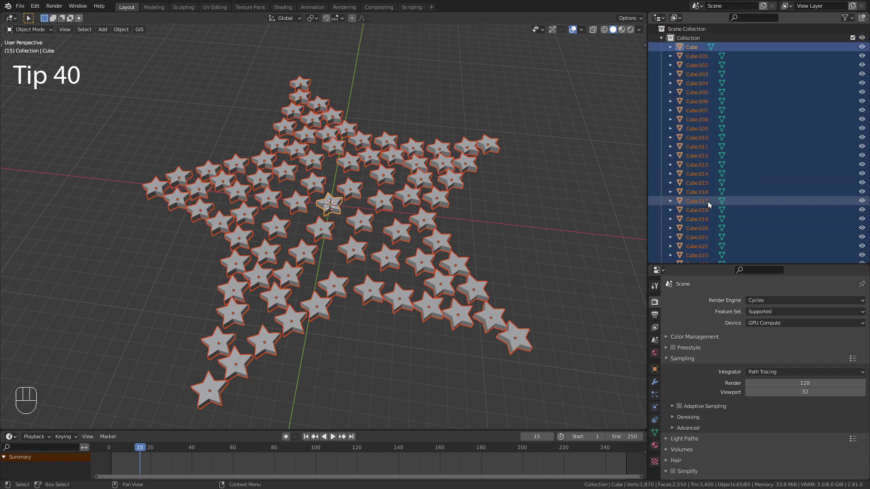
left_click(549, 111)
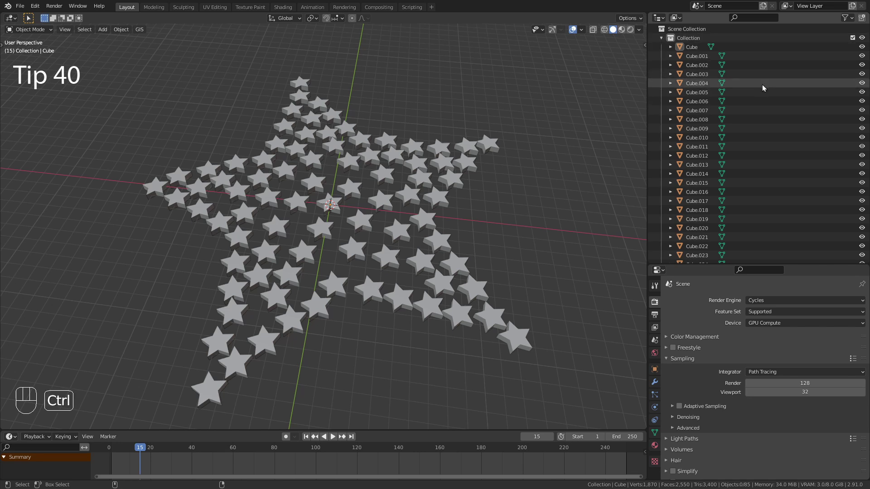
key("ctrl+F2")
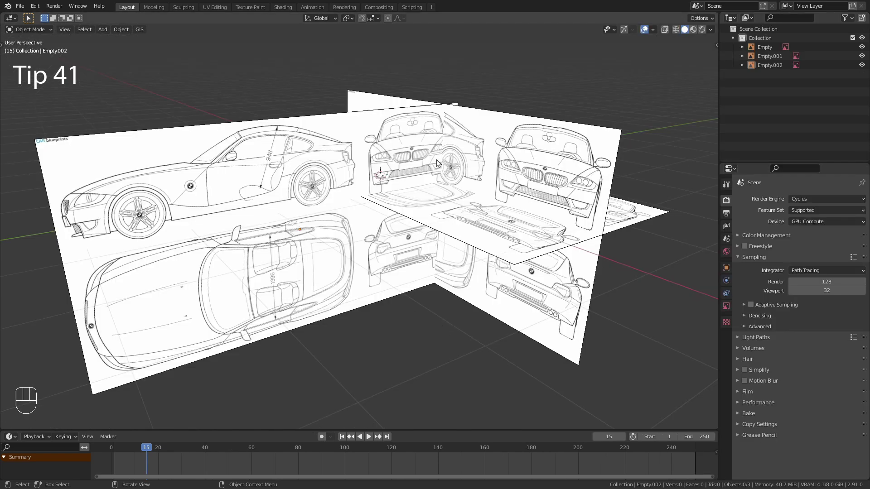
Step: Select a blueprint image empty, view it straight-on in top orthographic and toggle its transparency on
left_click(495, 148)
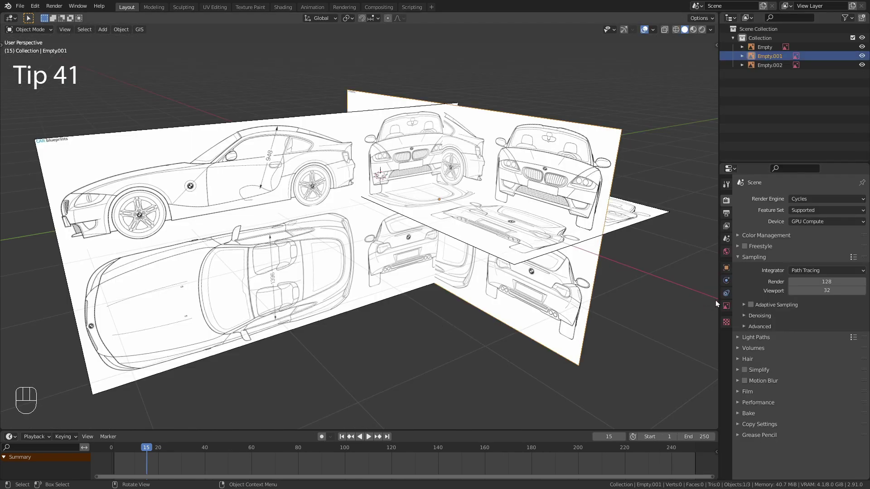
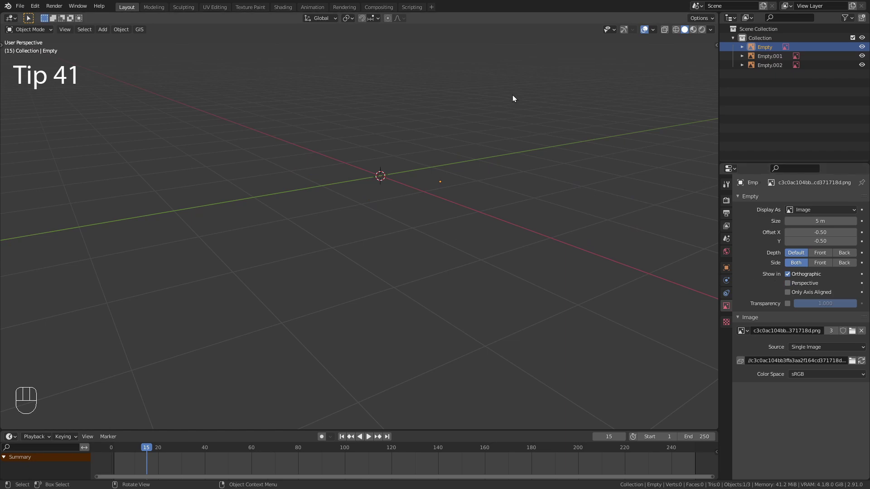
key("KP_1")
left_click_drag(462, 110, 409, 126)
left_click_drag(416, 140, 415, 131)
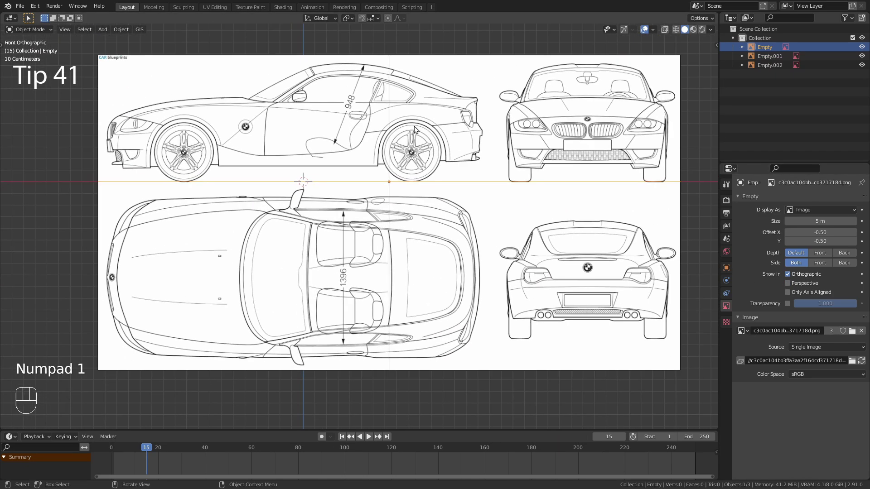
key("KP_3")
key("KP_7")
left_click_drag(429, 137, 417, 154)
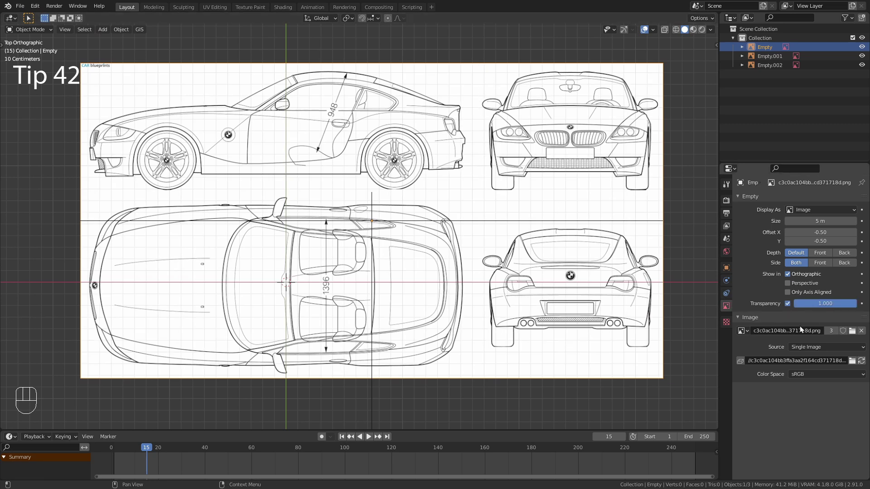
left_click(788, 305)
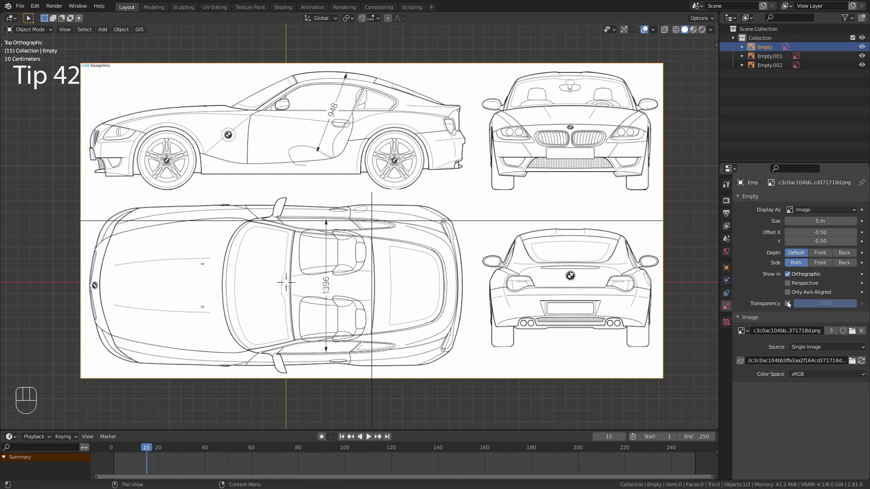
left_click(788, 304)
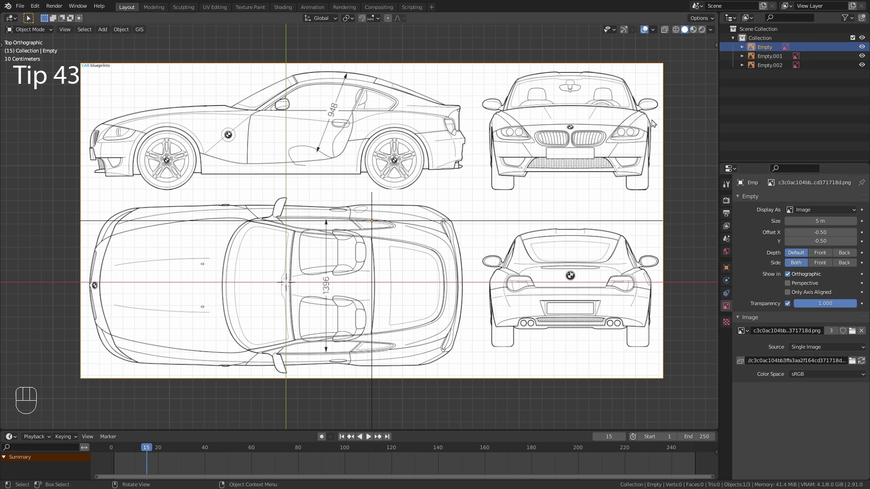
Step: Show the outliner's selectability filter and make the reference image empties unselectable
left_click_drag(853, 18, 717, 56)
left_click(856, 48)
left_click(857, 57)
left_click(854, 69)
left_click(471, 195)
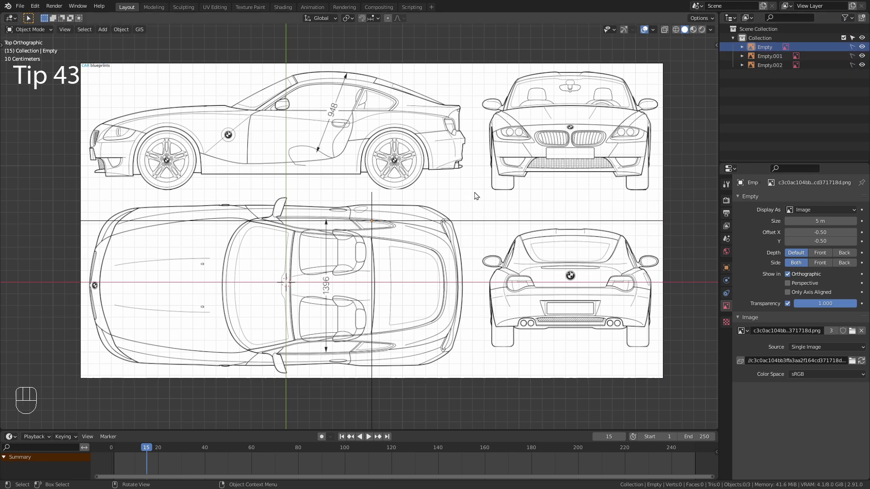
key("g")
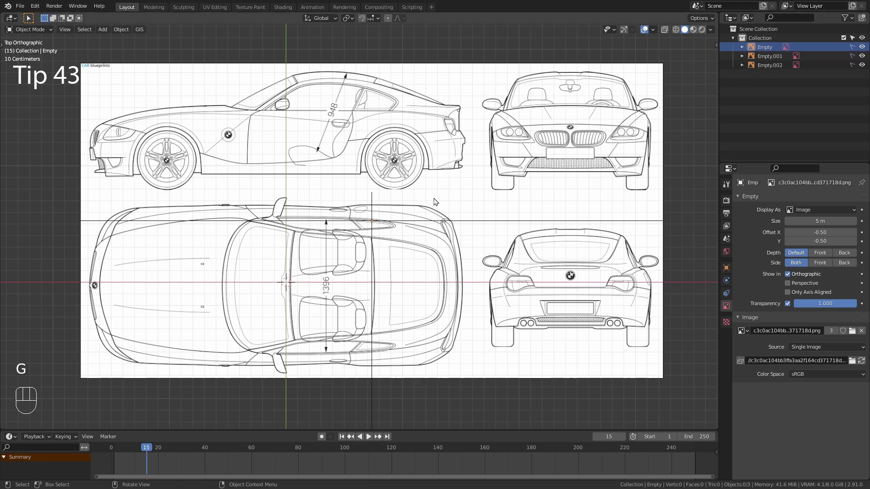
Step: In Edit Mode select the whole cube and start a vertex-only bevel on its corners
left_click_drag(437, 200, 581, 184)
middle_click(575, 247)
key("Tab")
key("ctrl+b")
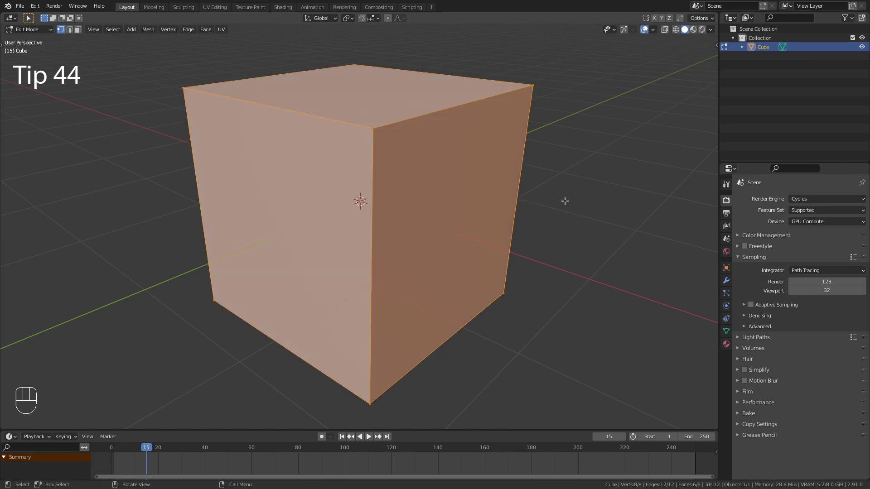
key("ctrl+shift+b")
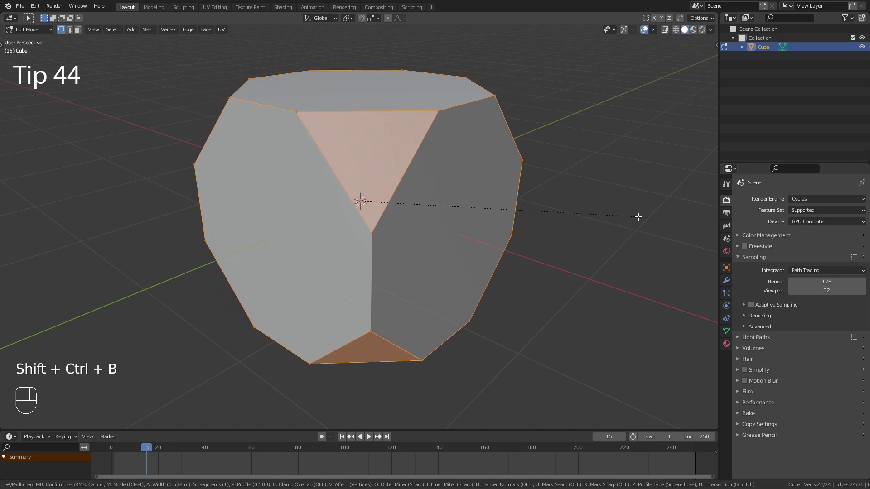
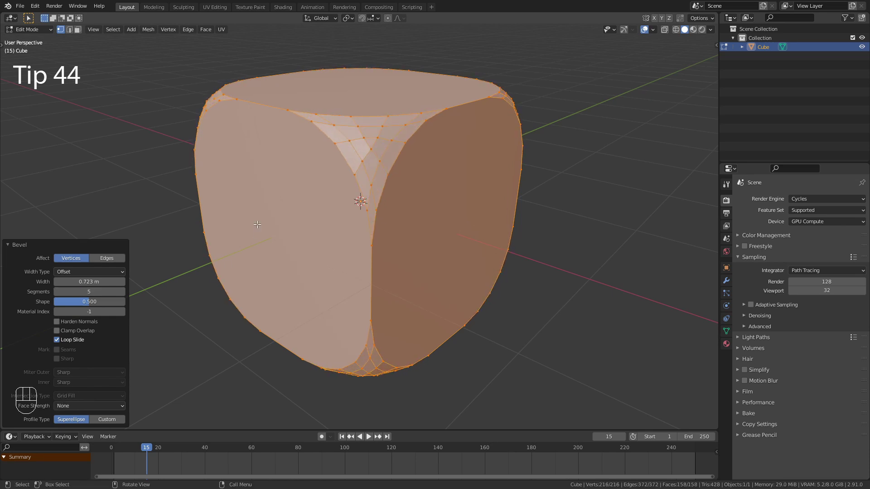
Step: Accept the Blender Tips desktop folder as render output path and open it in File Explorer
left_click(862, 351)
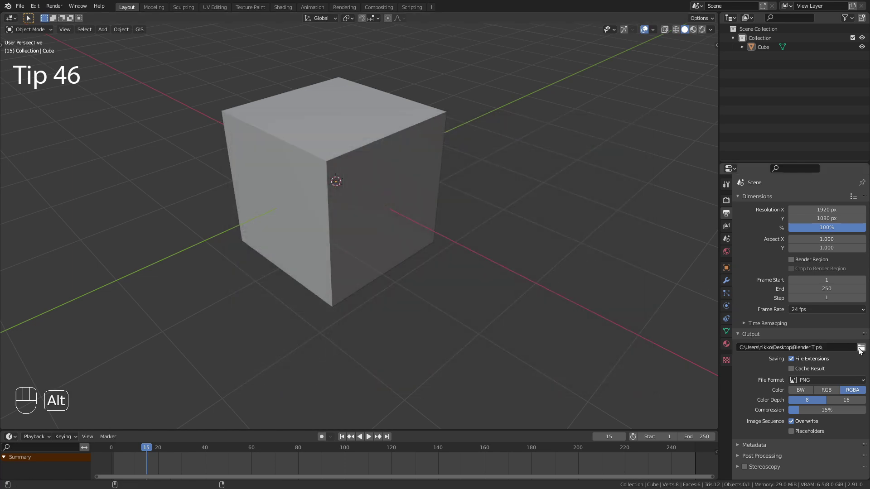
left_click(865, 349)
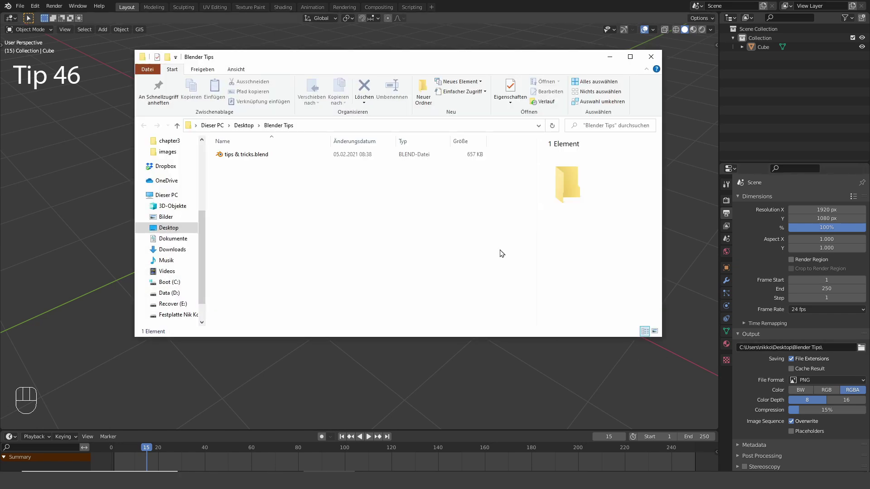
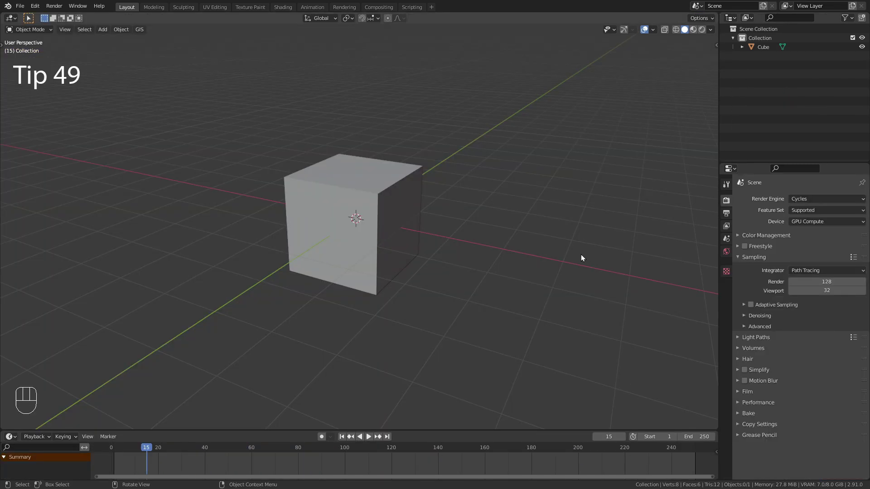
Step: Open Edit > Preferences to reach the interface theme settings
left_click_drag(37, 8, 91, 144)
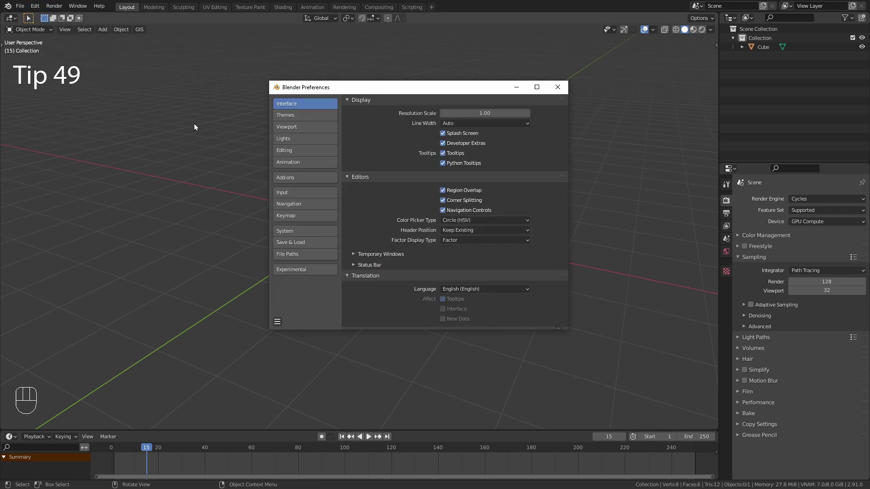